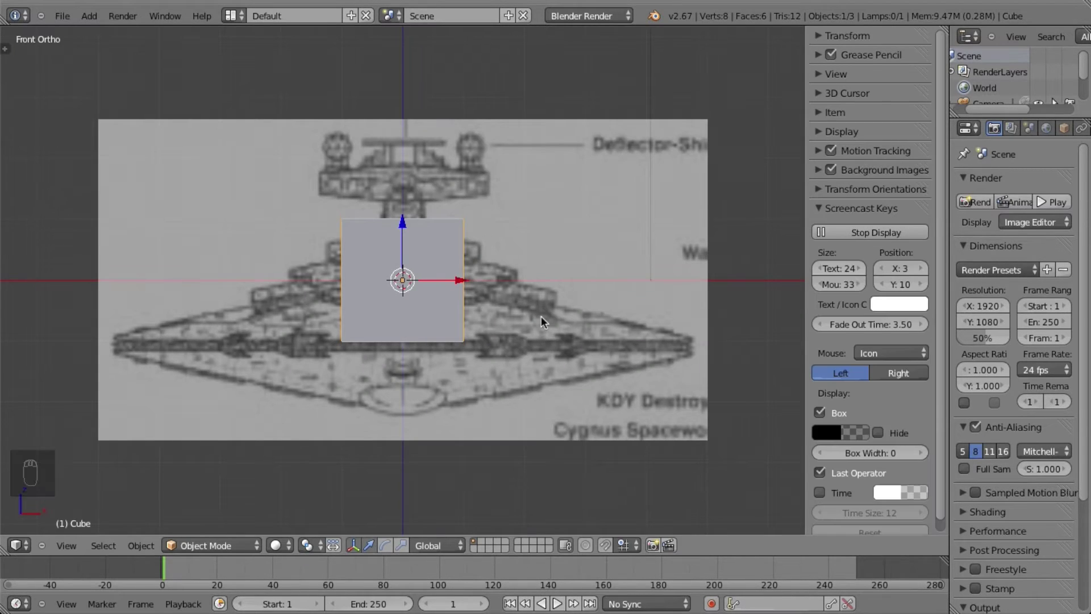
Hide the view settings panel and check the ship in front view, toggling perspective and orthographic
key(n)
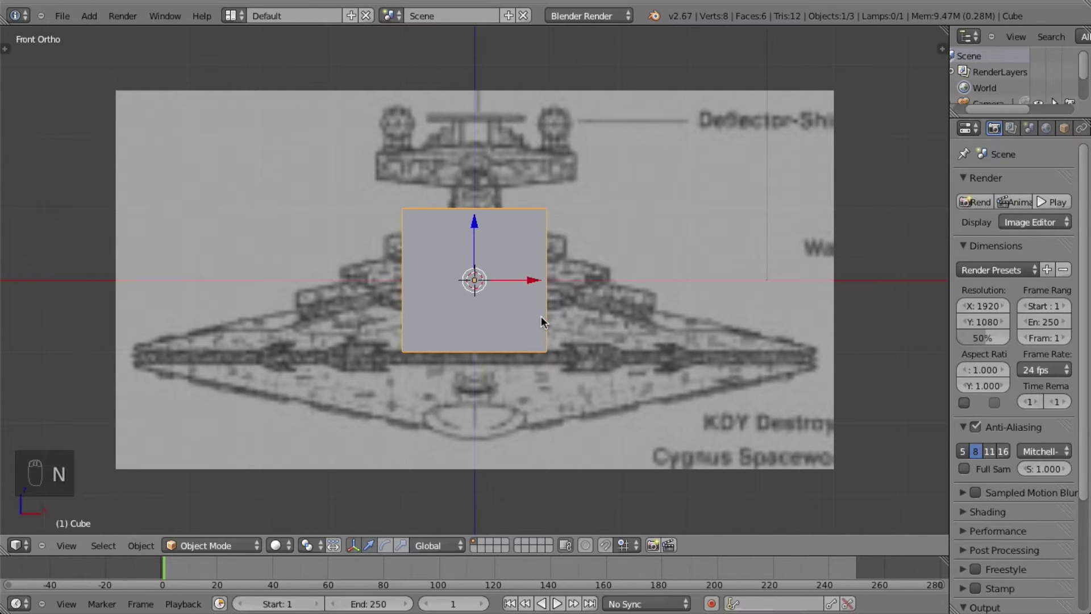
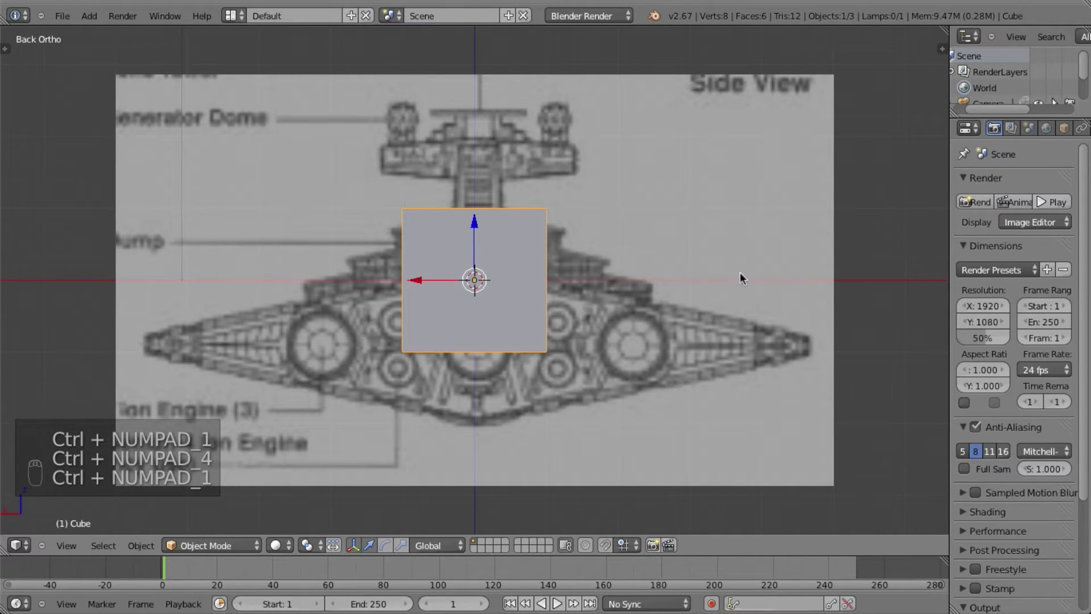
key(KP_1)
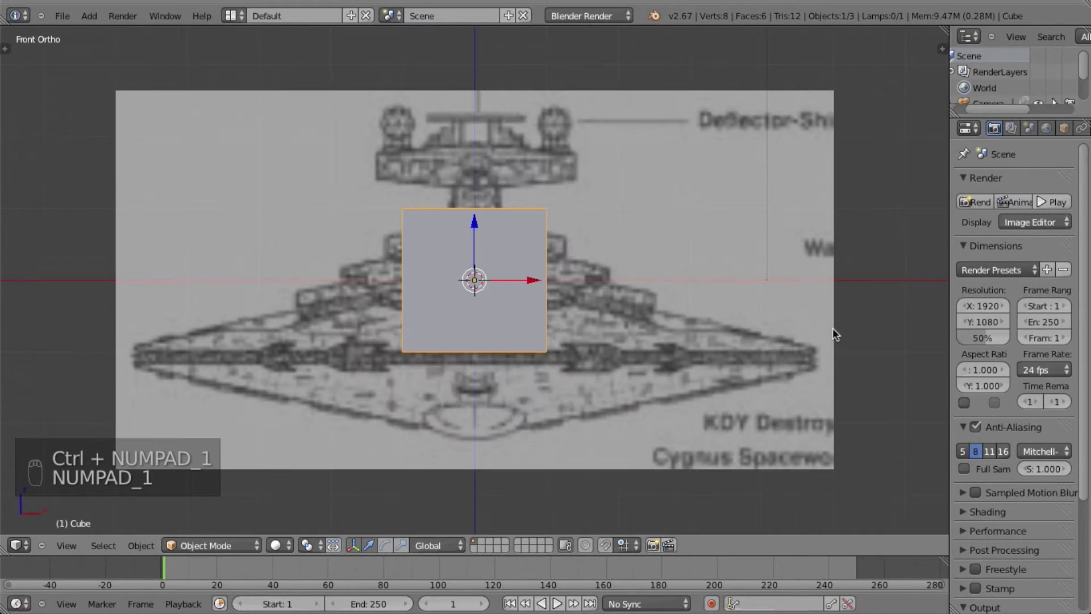
key(KP_5)
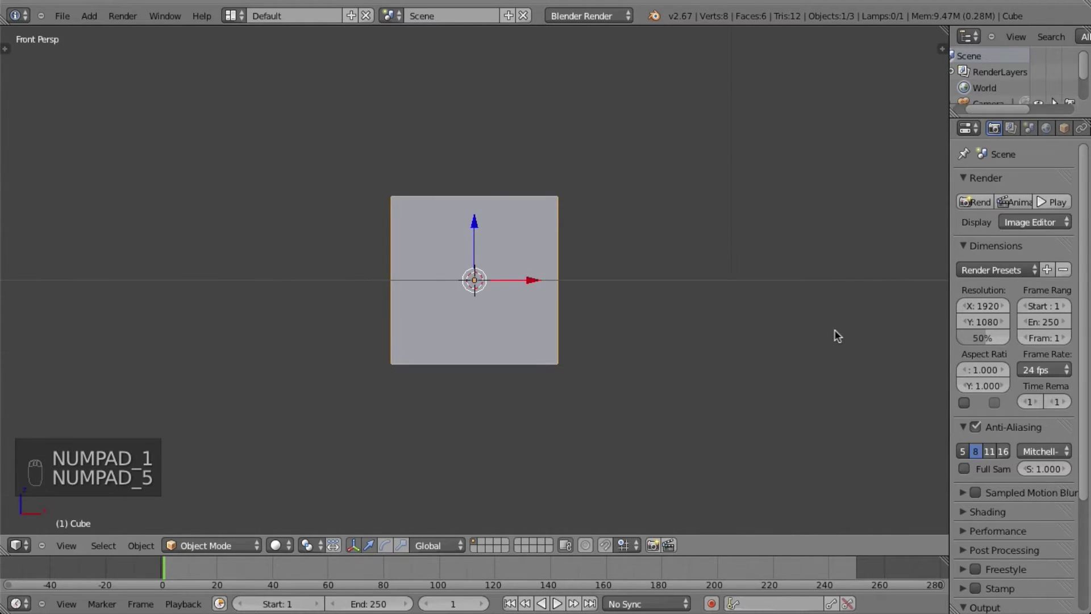
key(KP_5)
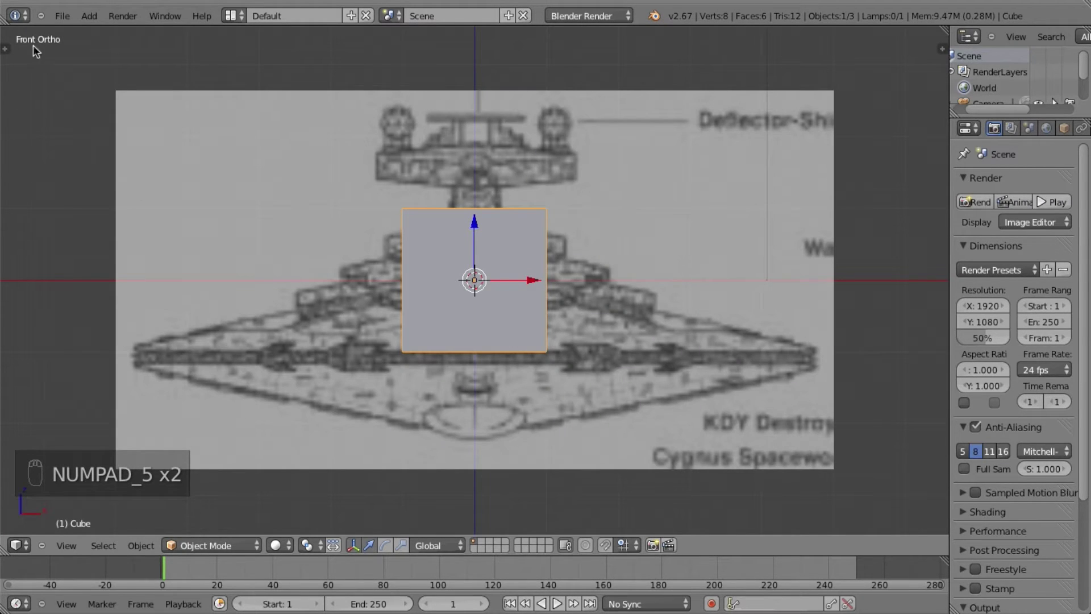
key(KP_5)
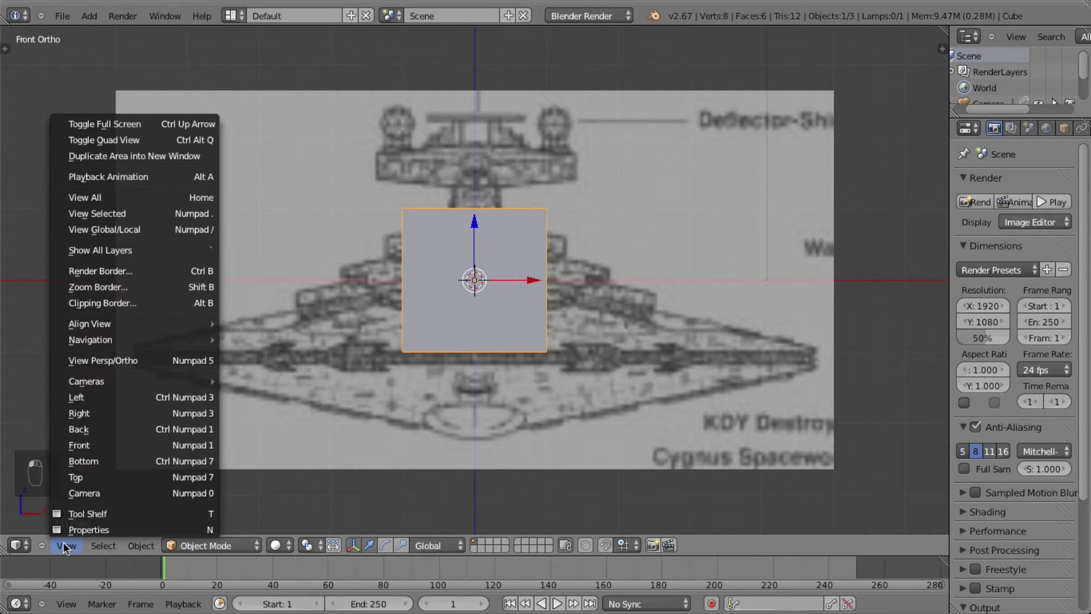
Move the cube down along Z so it sits over the hull centre on the front blueprint
drag(370, 436, 526, 280)
drag(525, 280, 475, 230)
drag(475, 230, 484, 296)
key(z)
drag(483, 295, 515, 301)
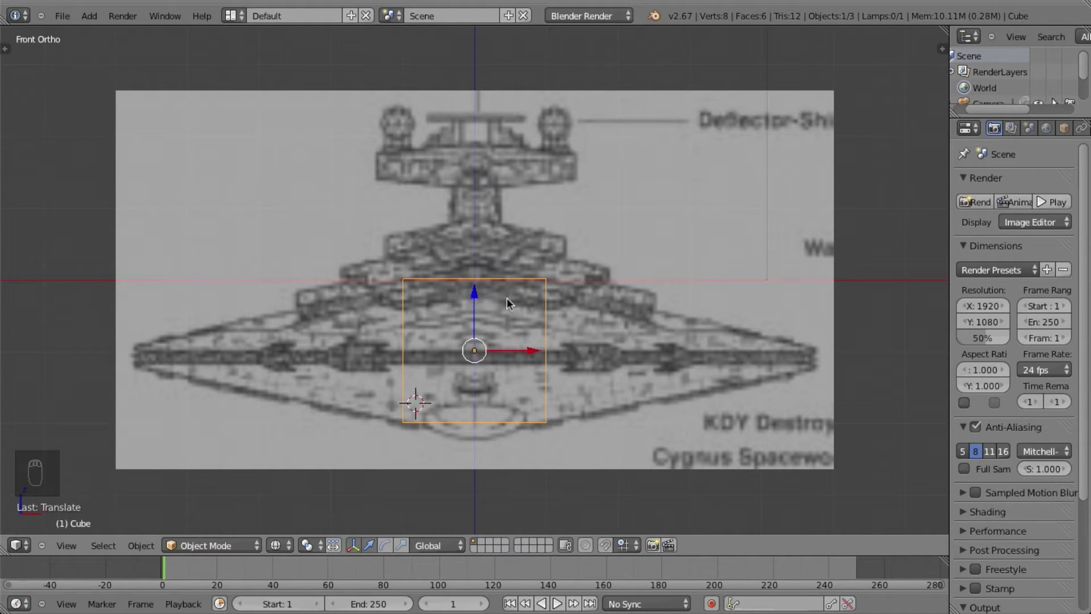
Slide the cube left so its right edge meets the blueprint's vertical centre line
click(479, 308)
key(Tab)
key(a)
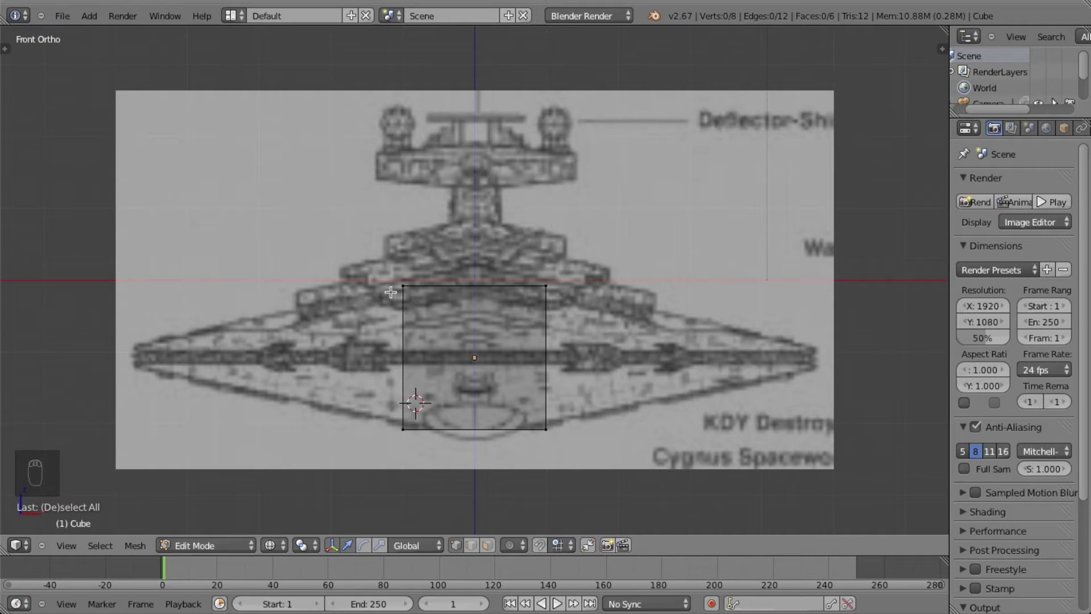
key(b)
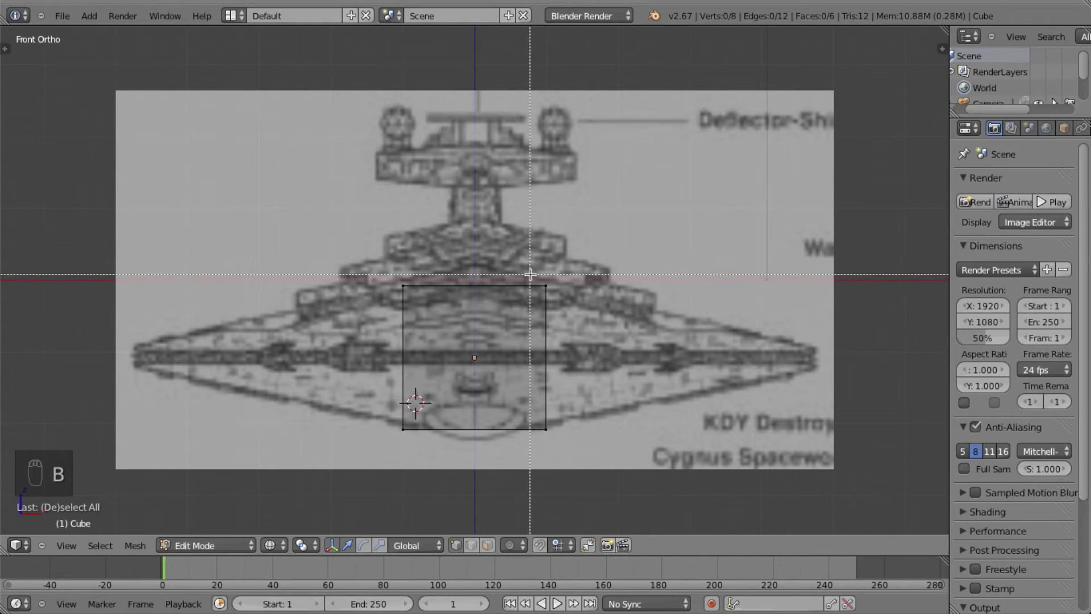
key(a)
key(Tab)
drag(537, 361, 462, 368)
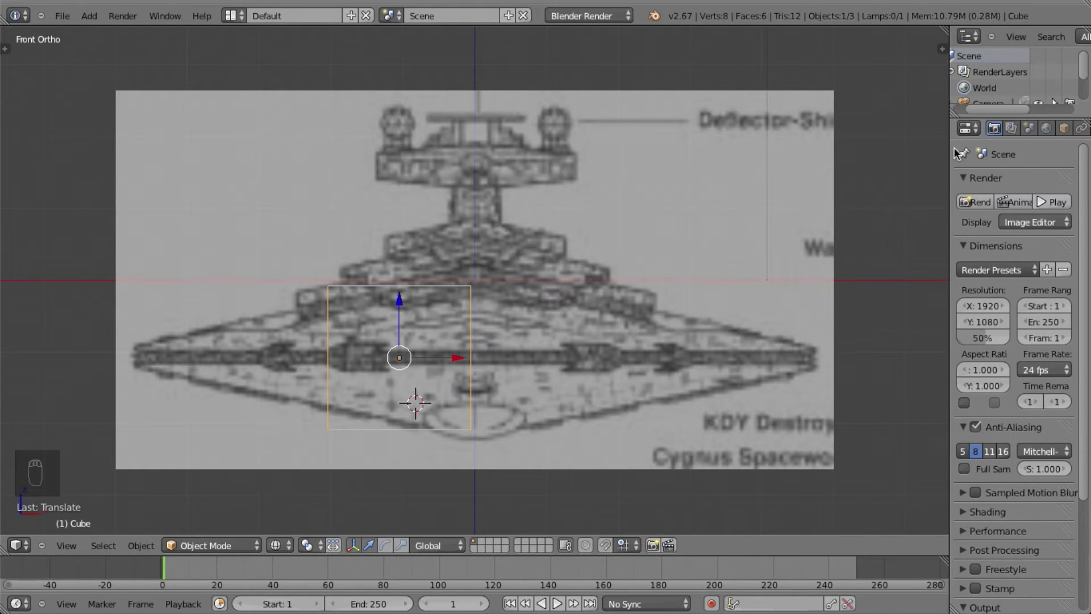
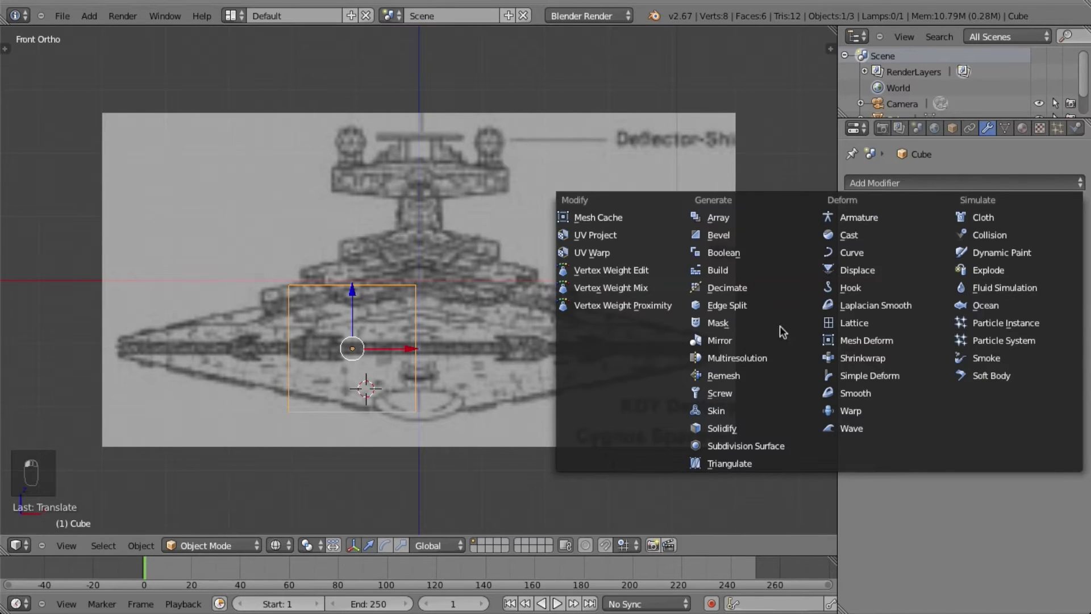
Add a Mirror modifier on X with clipping enabled to the cube
click(778, 356)
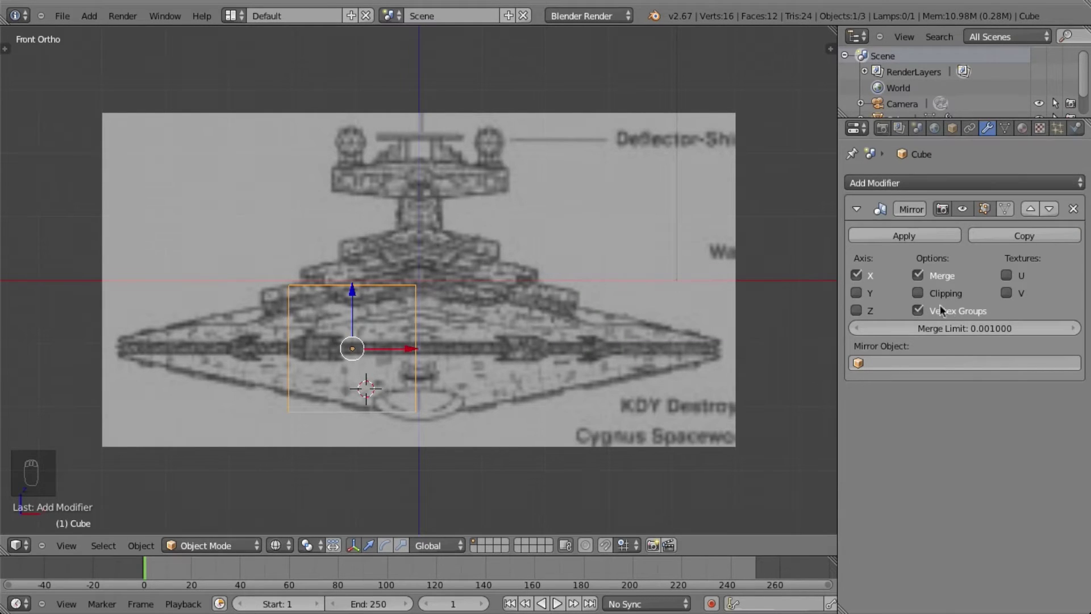
drag(415, 355, 905, 313)
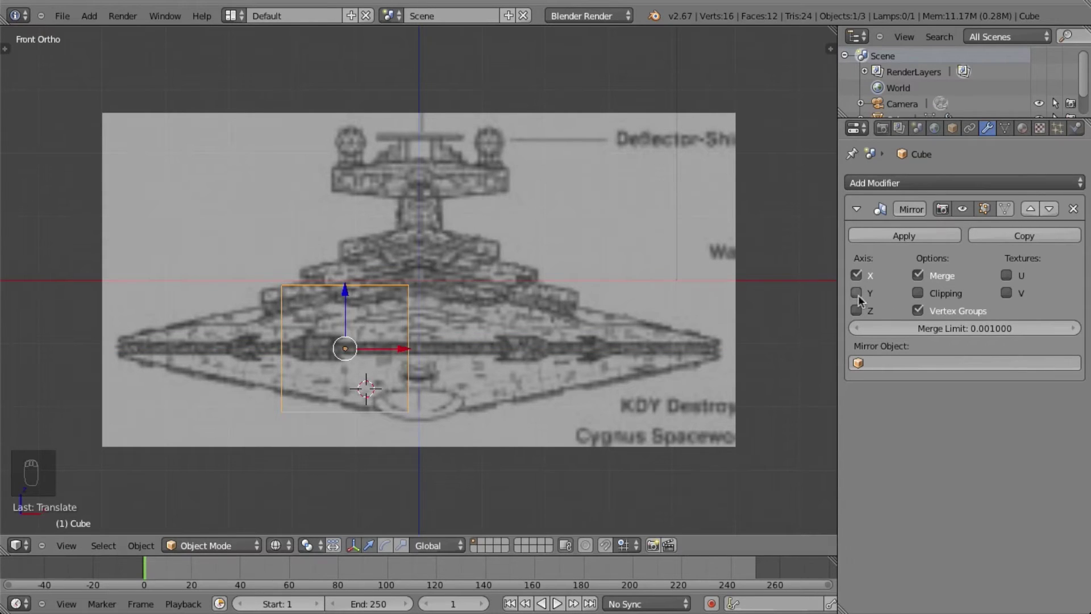
click(858, 278)
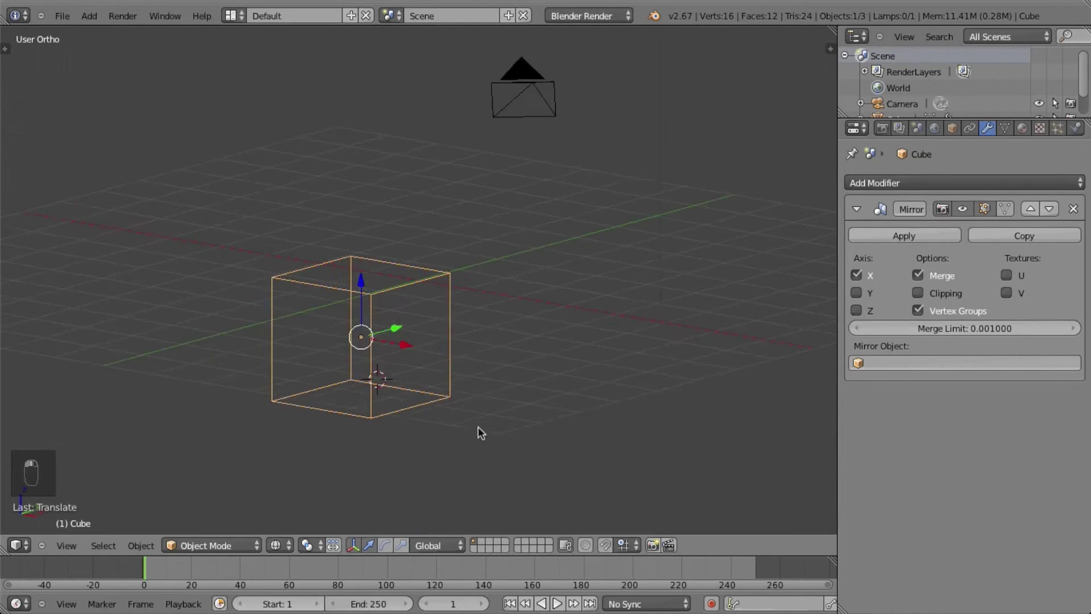
key(KP_1)
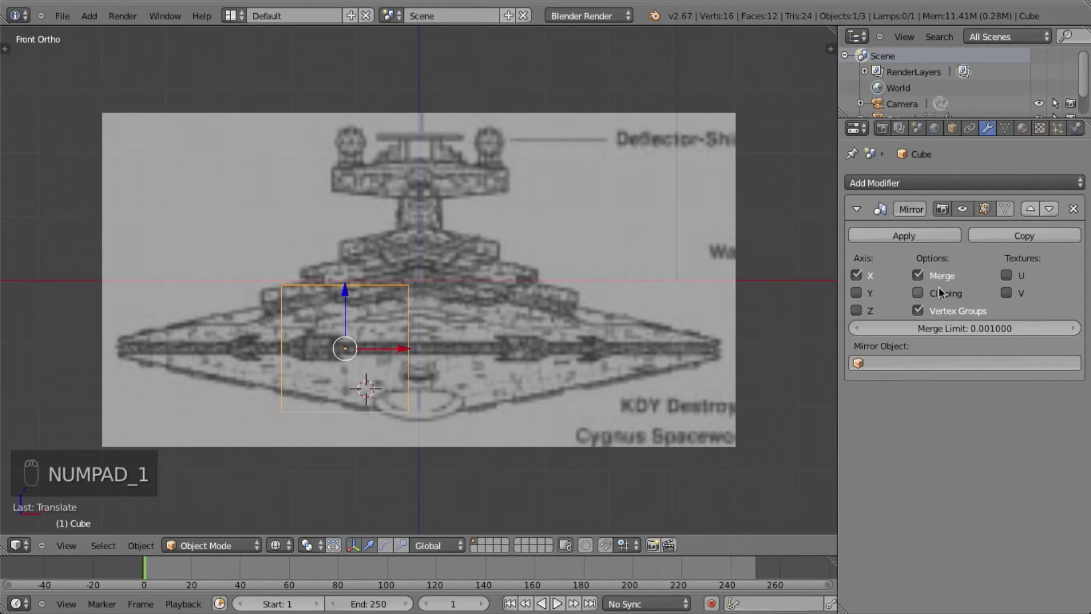
Box-select the inner vertices and move them onto the mirror plane, then inspect in 3D
key(Tab)
key(a)
key(b)
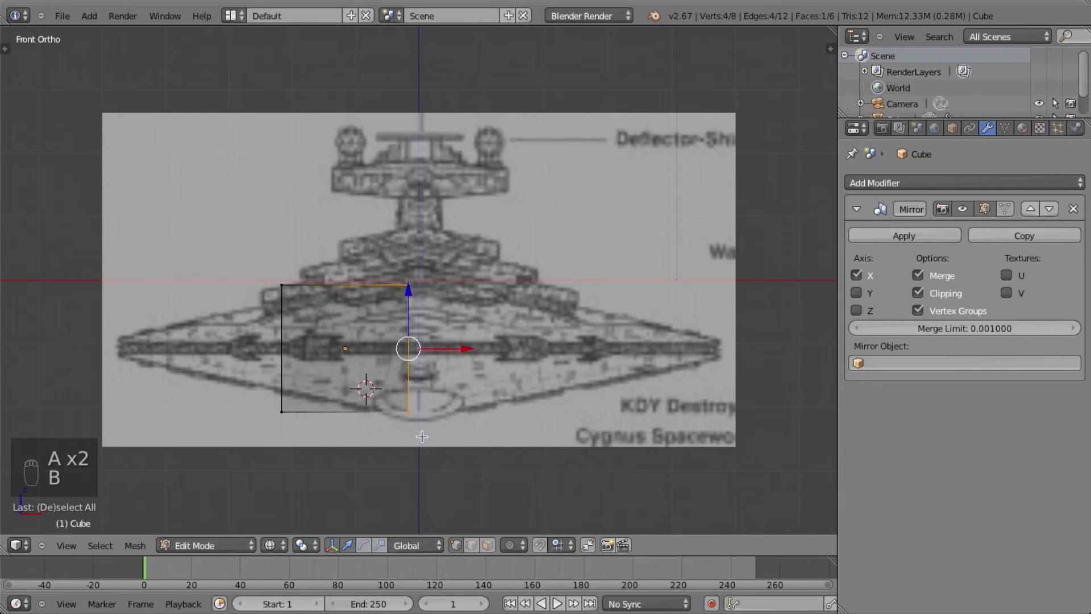
drag(609, 336, 442, 336)
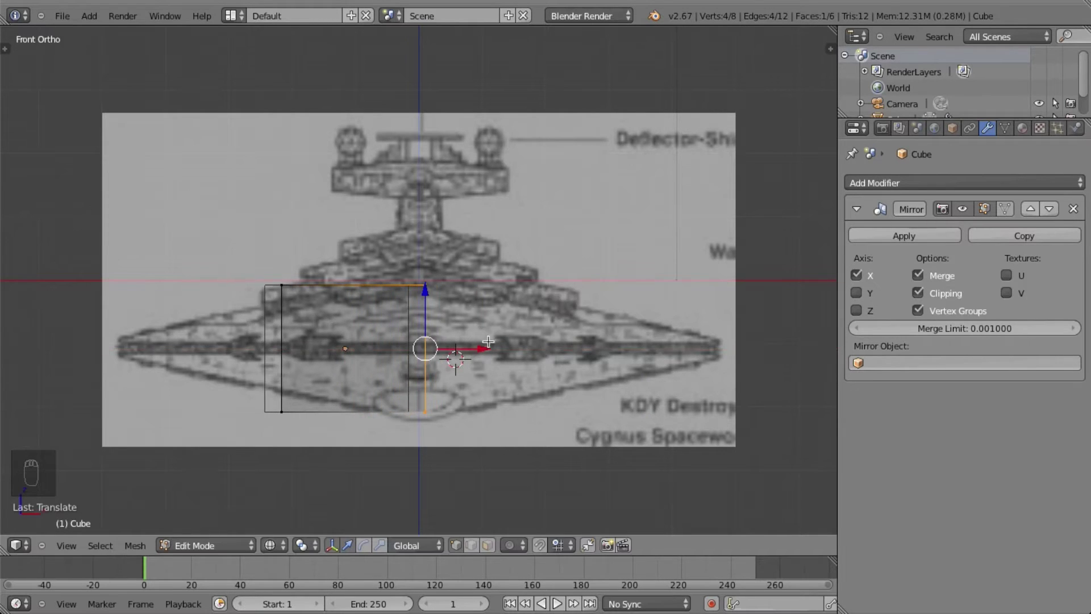
drag(570, 443, 571, 447)
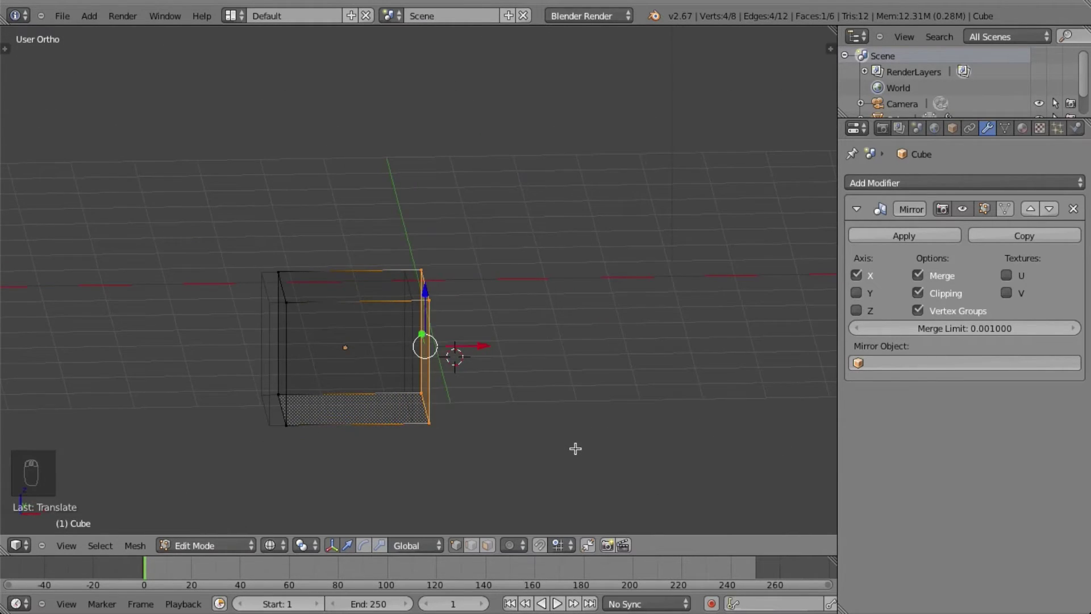
Undo stray selections and pull the outer face outward to widen the mirrored block
key(KP_1)
key(a)
key(a)
key(a)
key(ctrl+z)
key(ctrl+z)
key(ctrl+z)
key(ctrl+z)
key(a)
key(a)
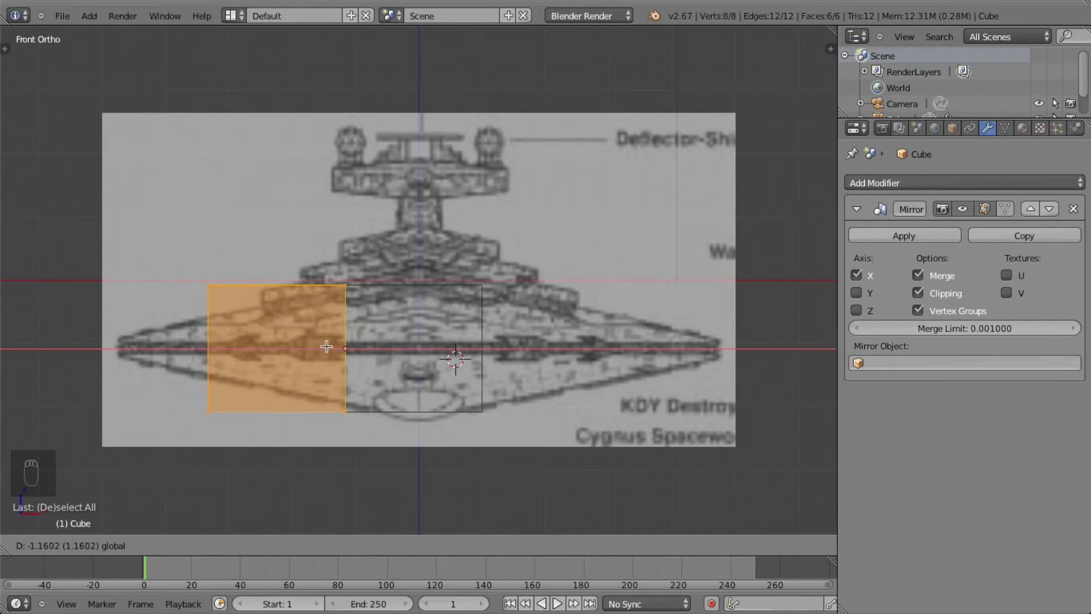
key(a)
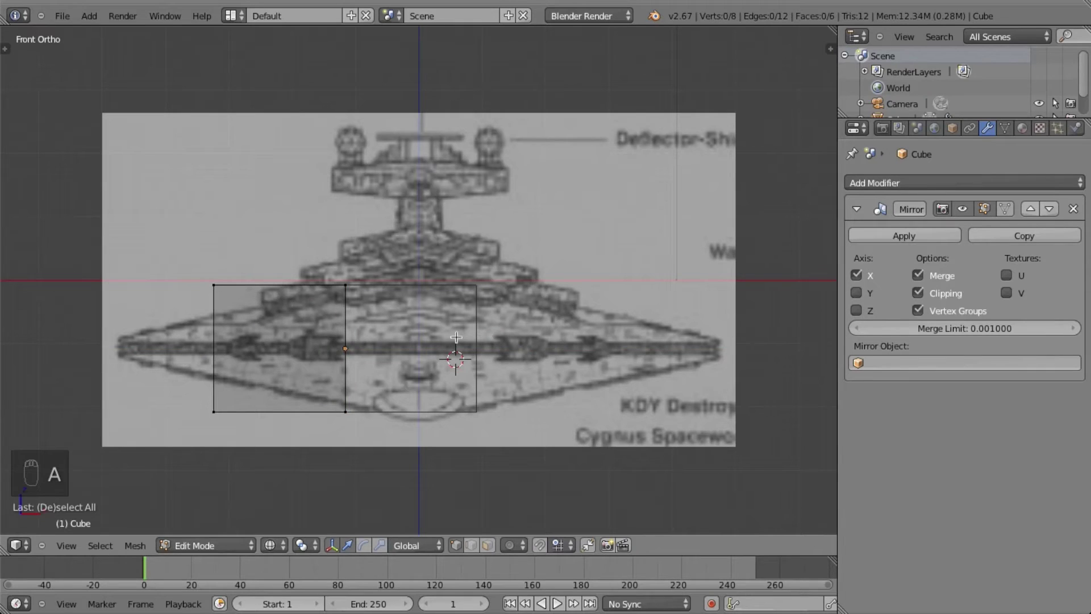
Shift the block so its mirror seam lies on the ship's centre line
key(Tab)
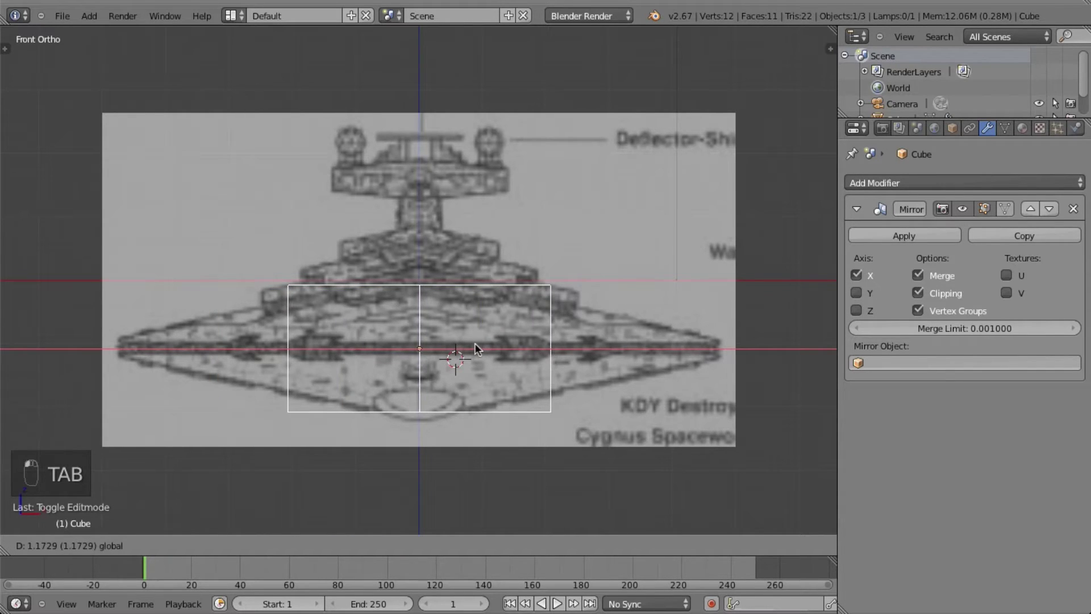
drag(481, 348, 581, 363)
key(Tab)
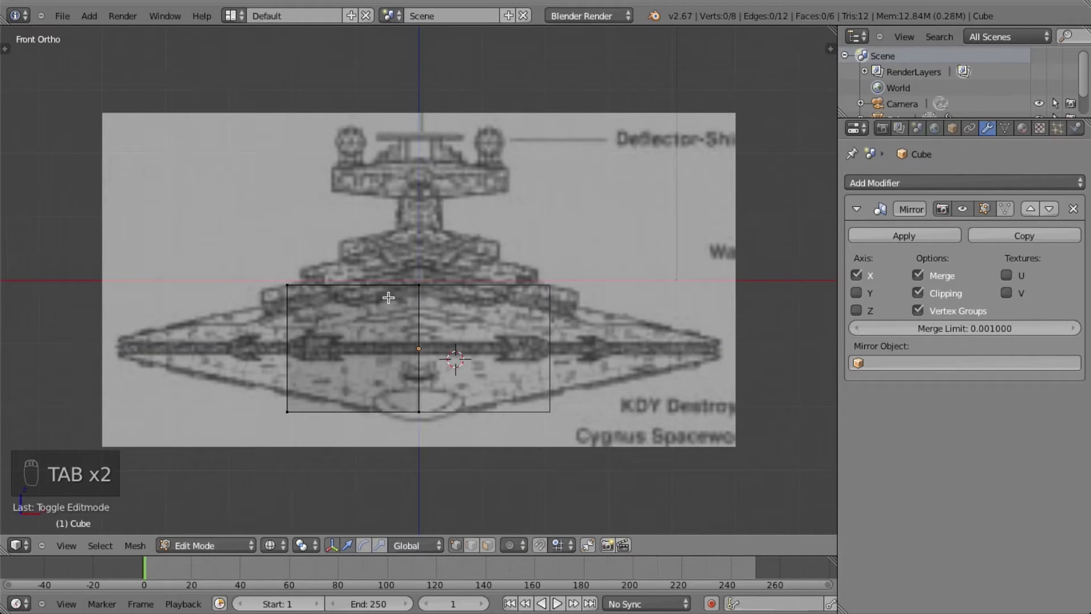
key(b)
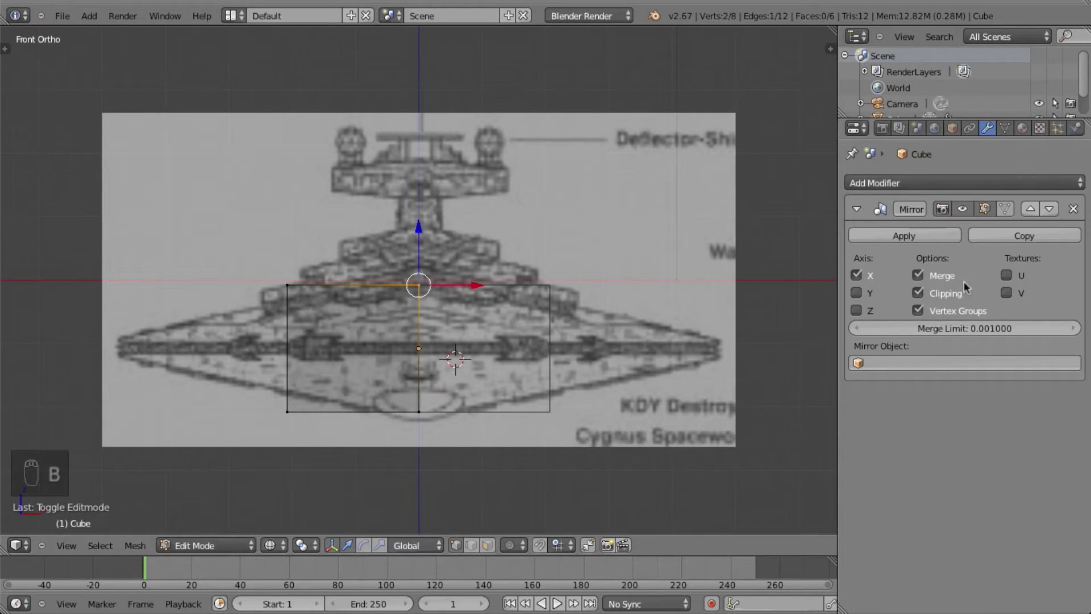
drag(418, 236, 413, 158)
drag(412, 143, 427, 348)
key(a)
key(ctrl+z)
key(ctrl+z)
key(a)
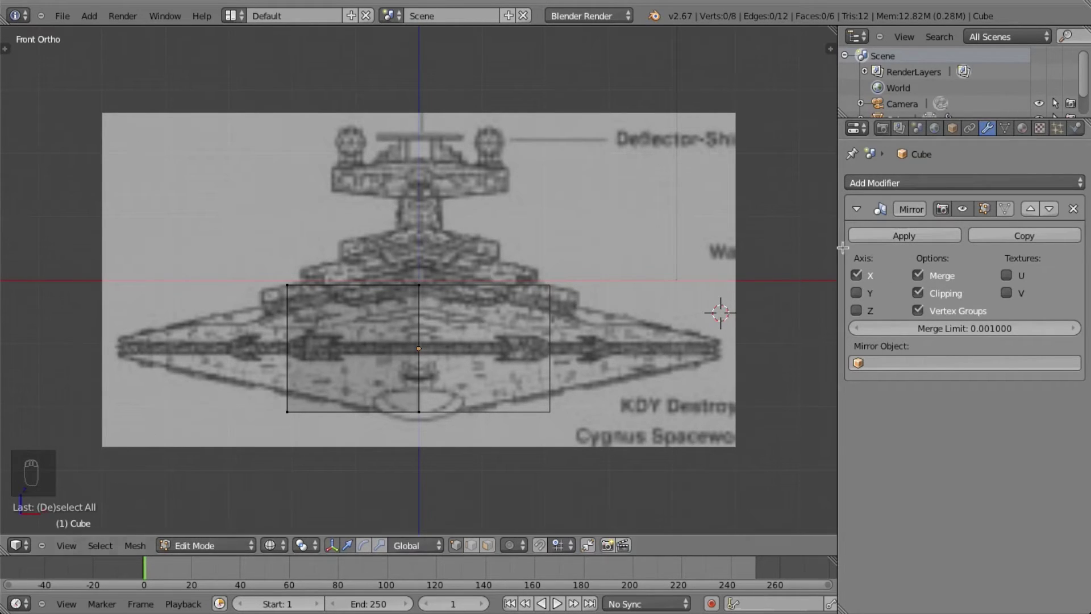
drag(898, 235, 636, 297)
key(Tab)
drag(895, 249, 416, 274)
key(Tab)
key(b)
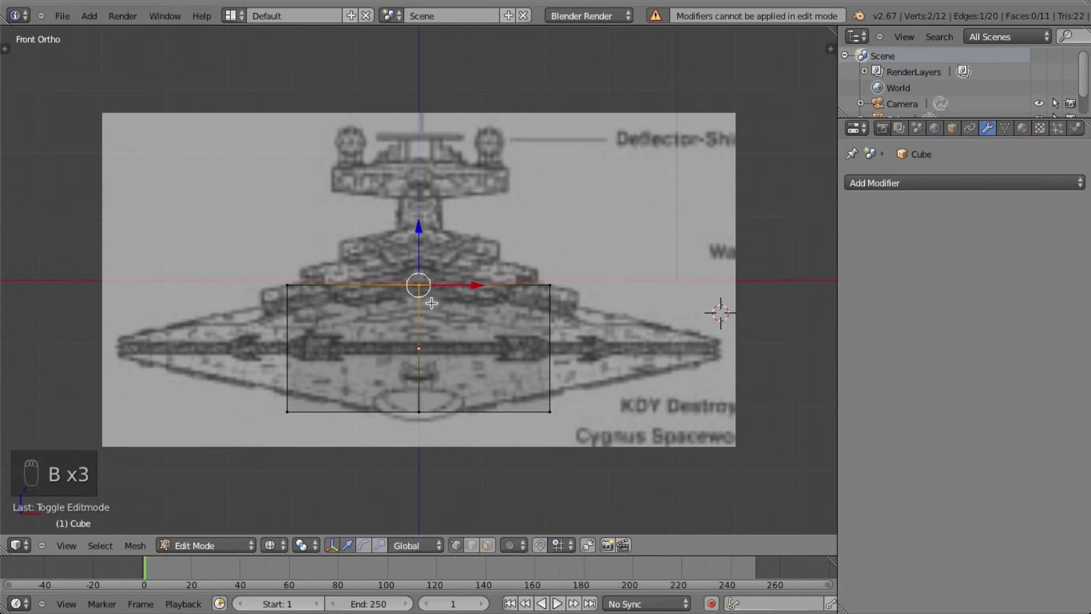
drag(425, 233, 449, 256)
key(a)
key(b)
drag(595, 282, 655, 282)
key(ctrl+z)
key(ctrl+z)
key(ctrl+z)
key(ctrl+z)
key(ctrl+z)
key(ctrl+z)
key(Tab)
key(ctrl+z)
key(ctrl+z)
key(Tab)
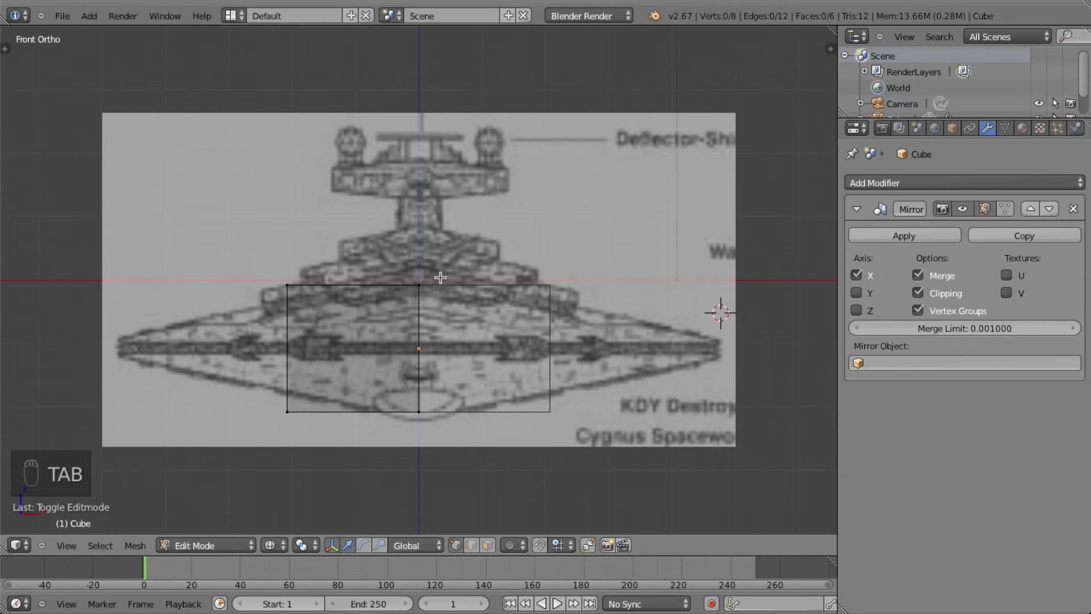
Pull the hull corner vertices out to the ship's pointed outline on the blueprint
key(b)
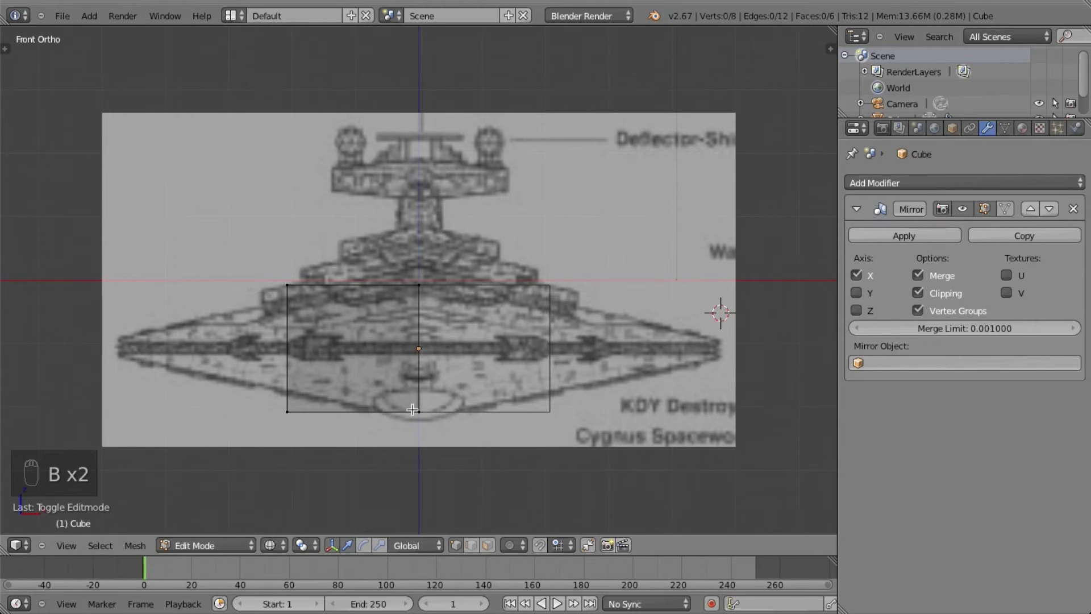
drag(426, 352, 327, 376)
key(a)
key(b)
key(g)
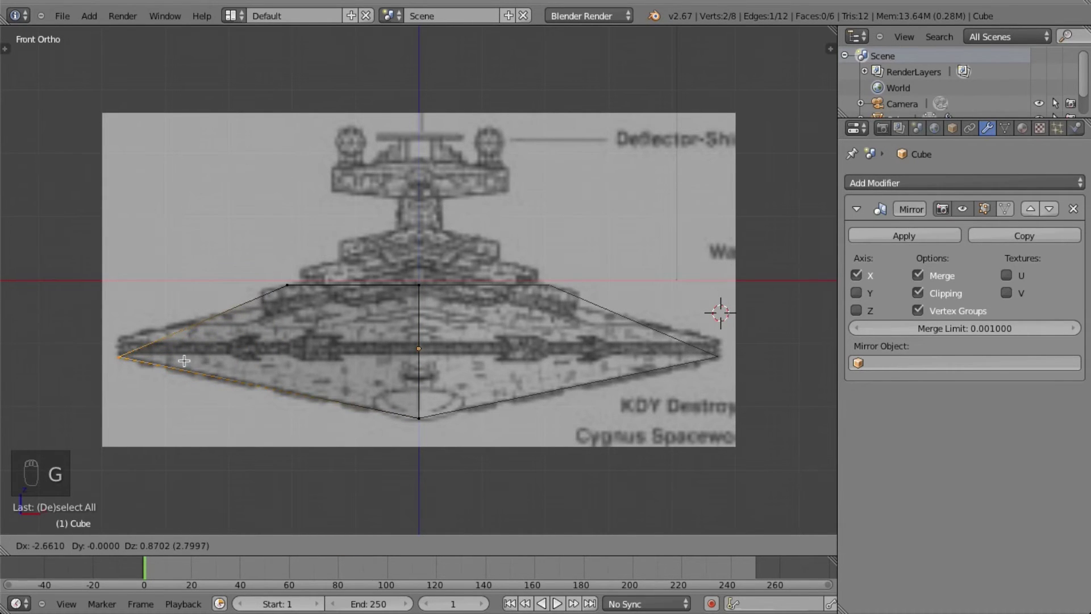
drag(186, 358, 302, 271)
key(a)
Reposition the outer hull vertex and orbit to check the wedge shape in 3D
key(g)
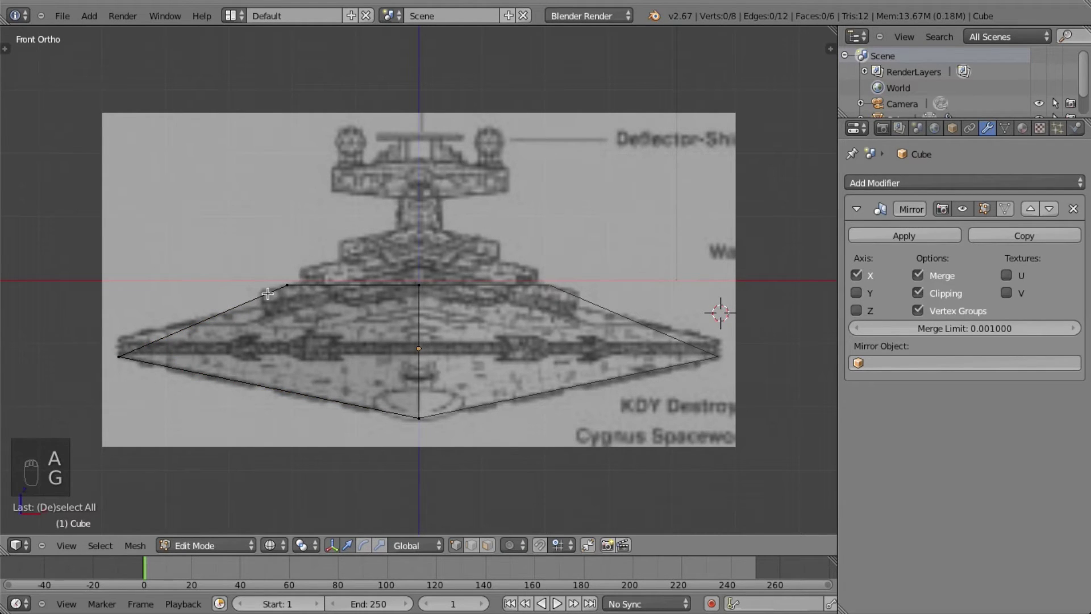
drag(294, 269, 282, 269)
key(g)
key(b)
key(g)
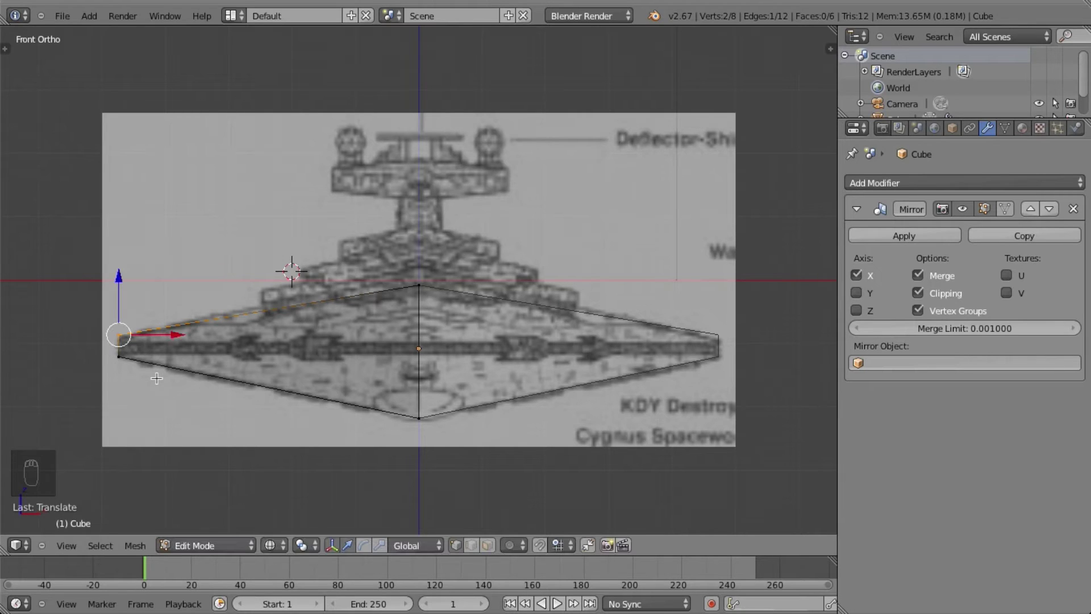
drag(158, 376, 613, 349)
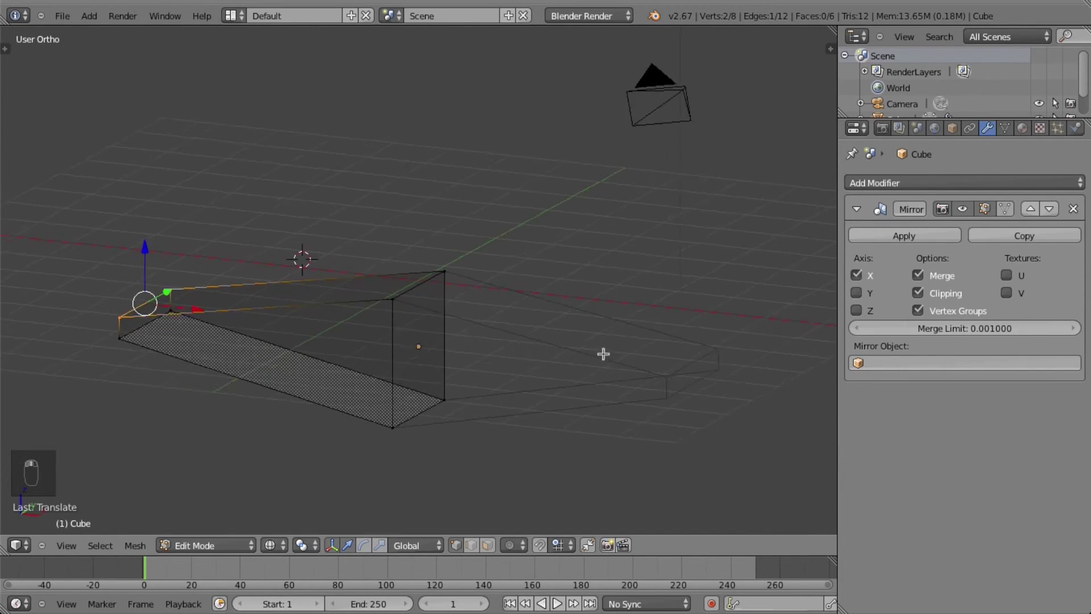
drag(335, 346, 319, 344)
Compare the wedge against the front blueprint at several zoom levels and deselect the hull vertices
key(KP_1)
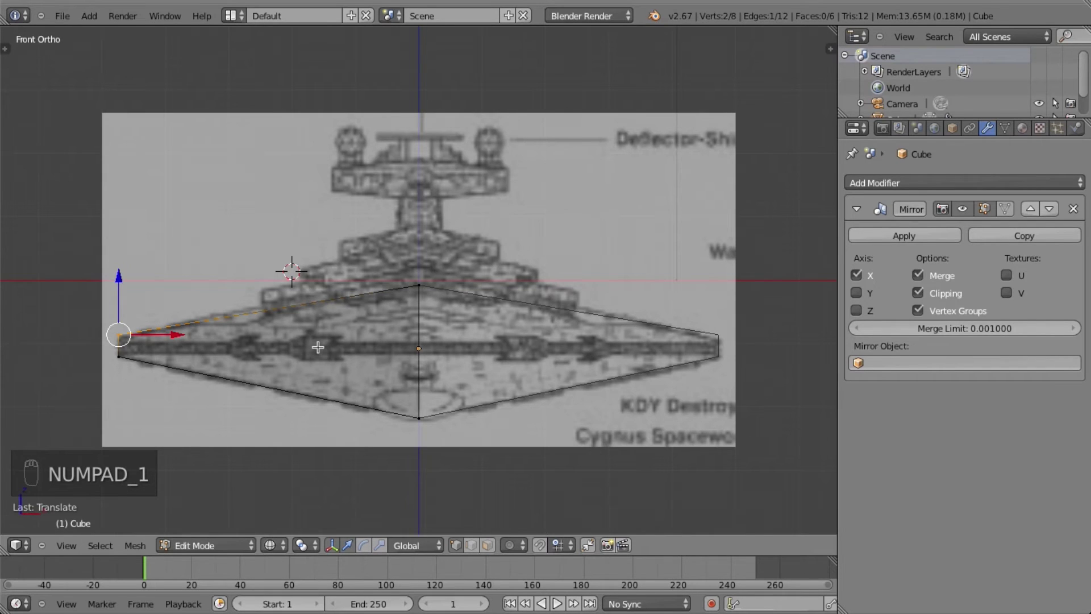
drag(496, 328, 478, 294)
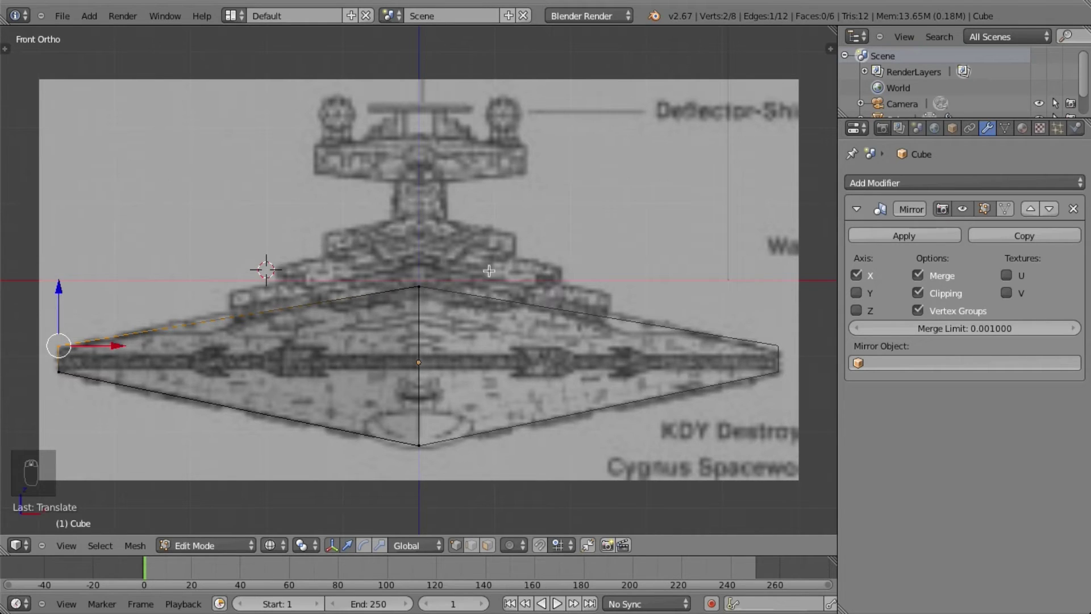
middle_click(712, 333)
key(KP_1)
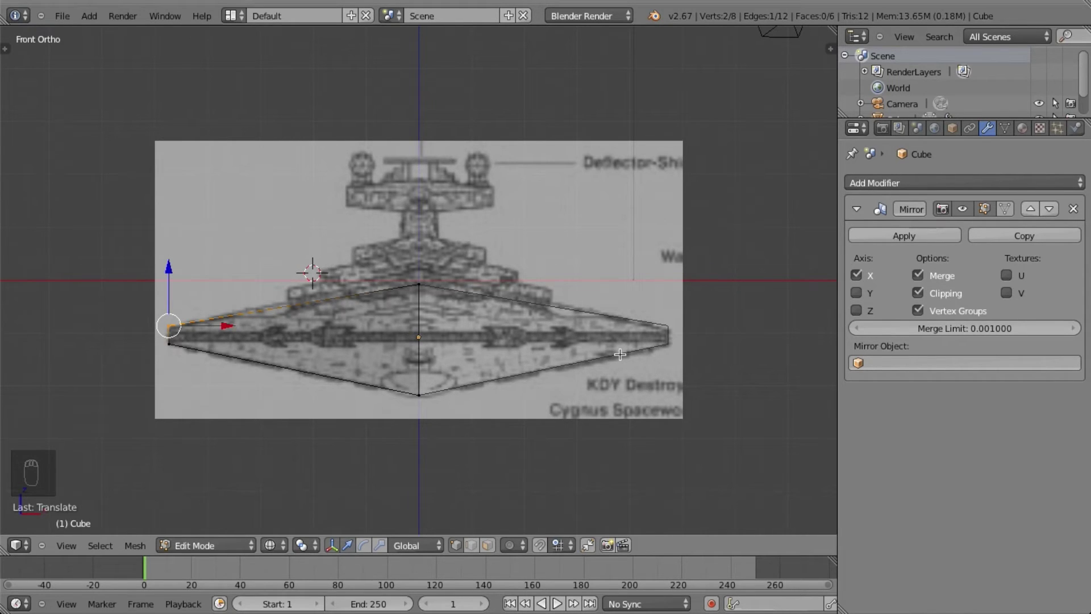
drag(514, 341, 472, 352)
key(Tab)
key(Tab)
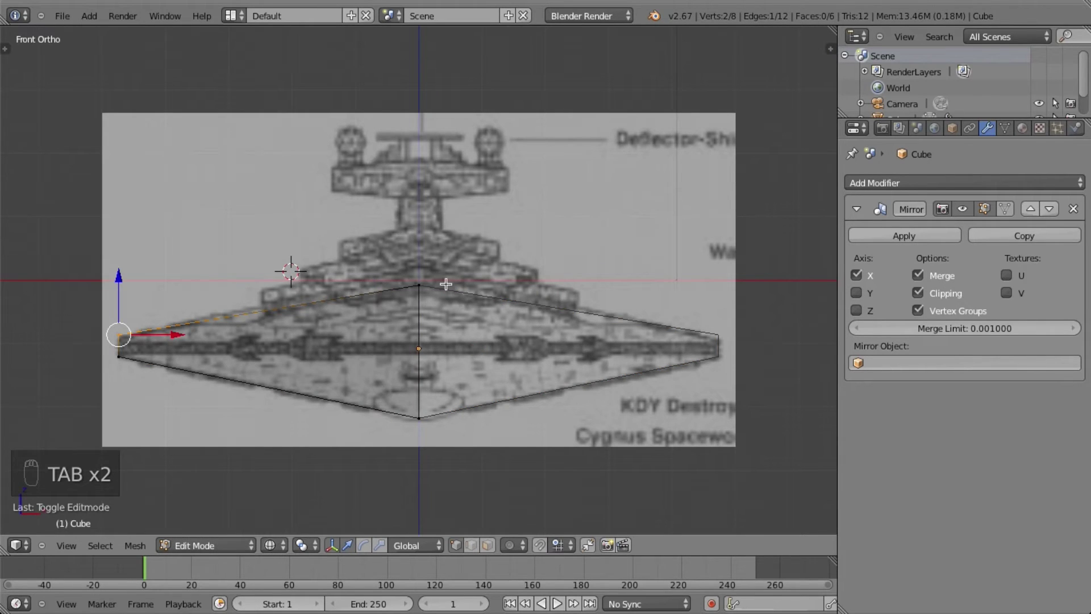
key(a)
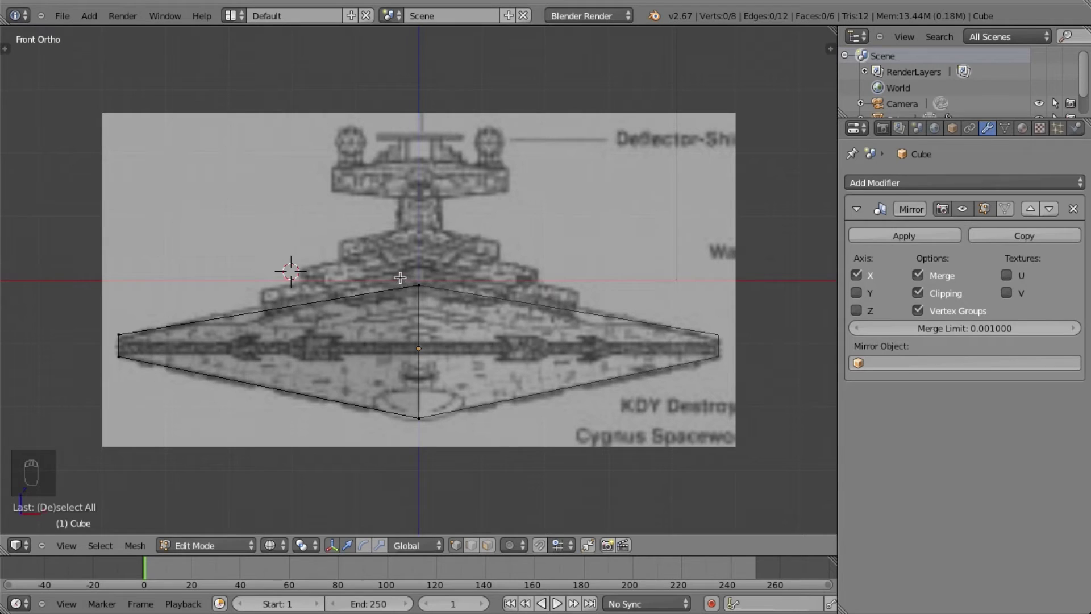
key(b)
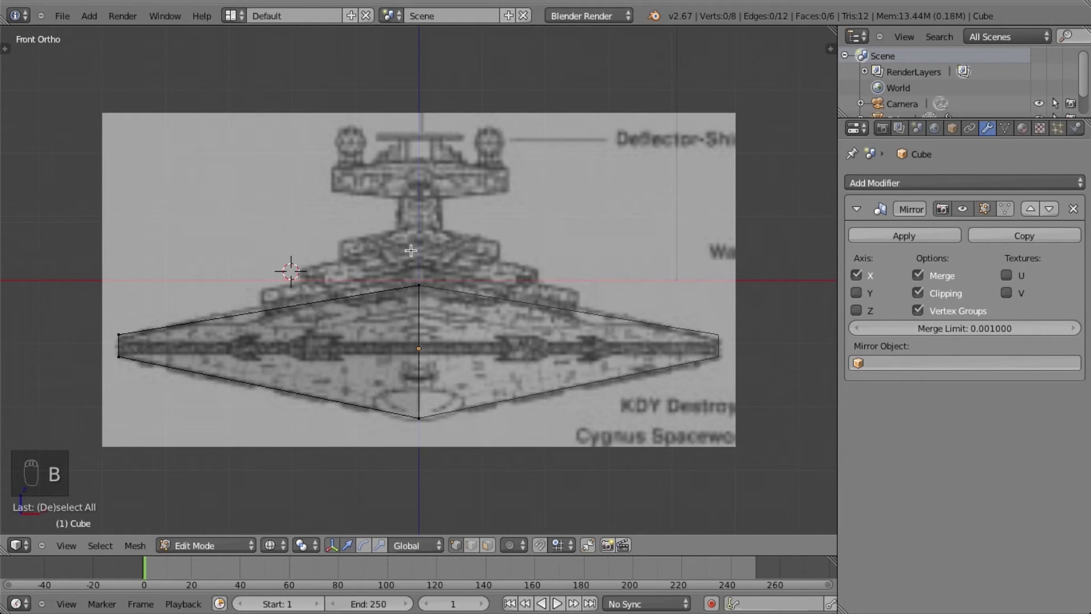
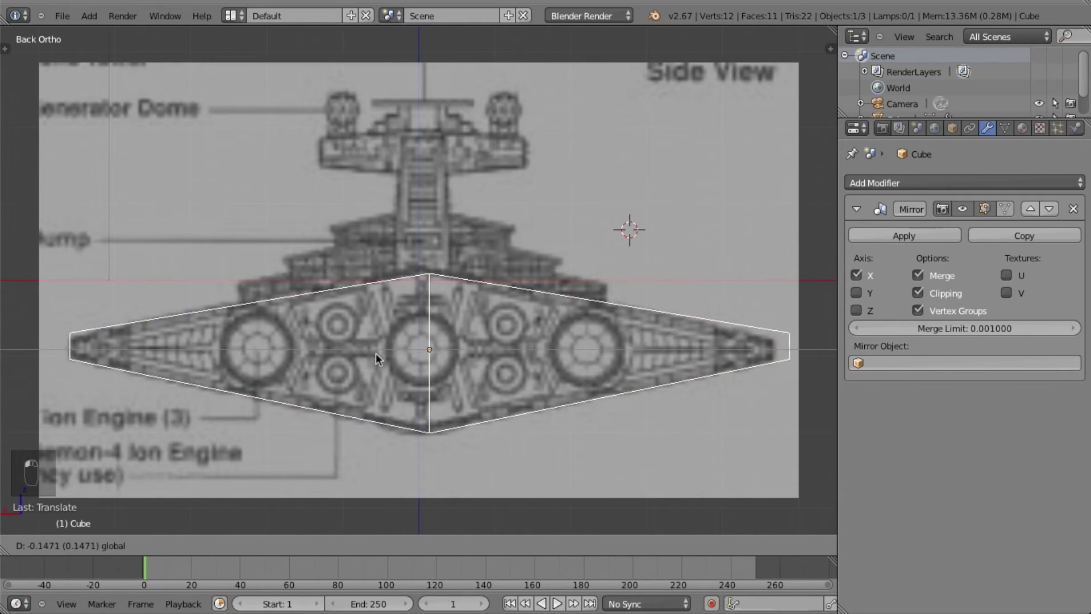
Lower the hull onto the front blueprint outline, then show the view settings in back view
key(KP_1)
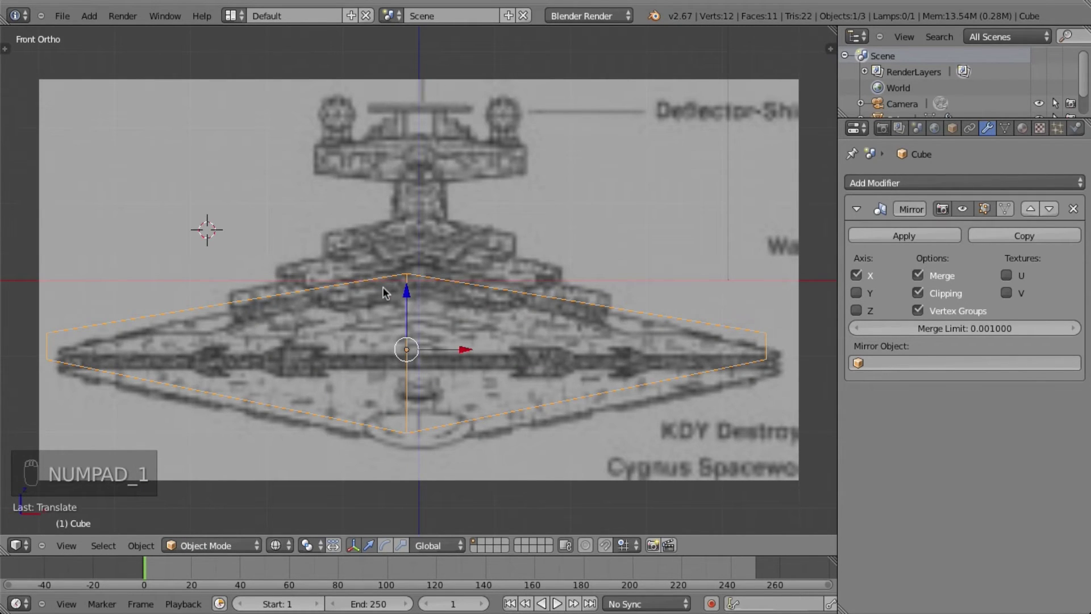
key(ctrl+z)
key(ctrl+z)
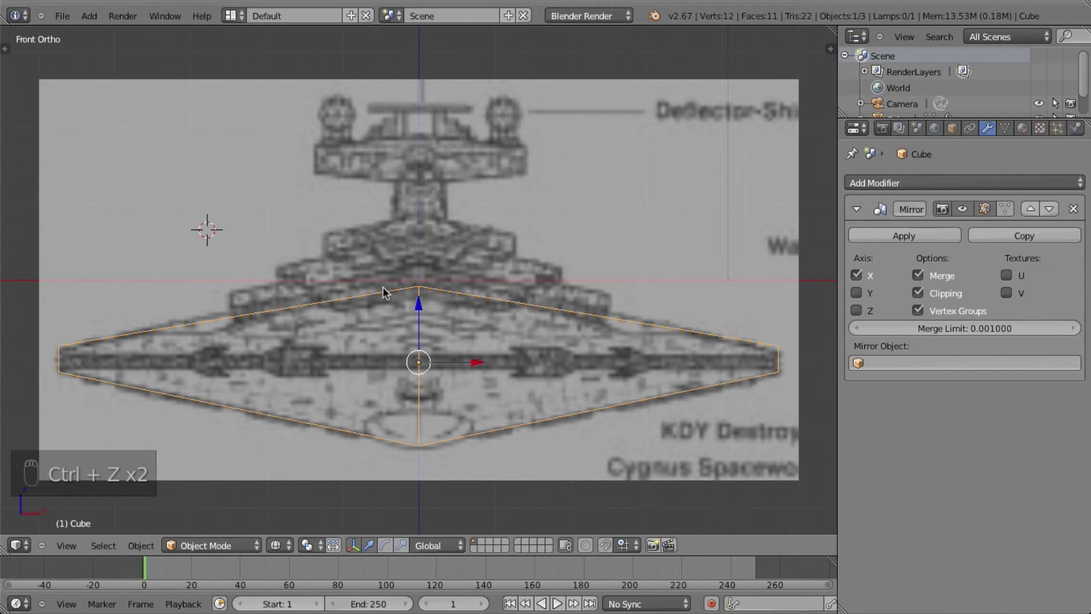
key(ctrl+KP_1)
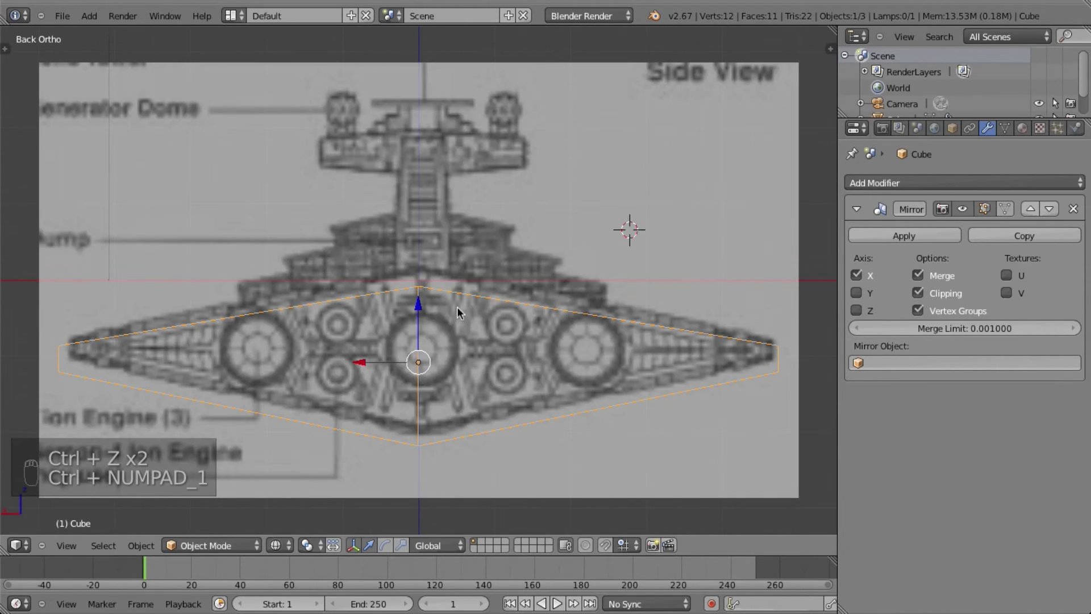
key(n)
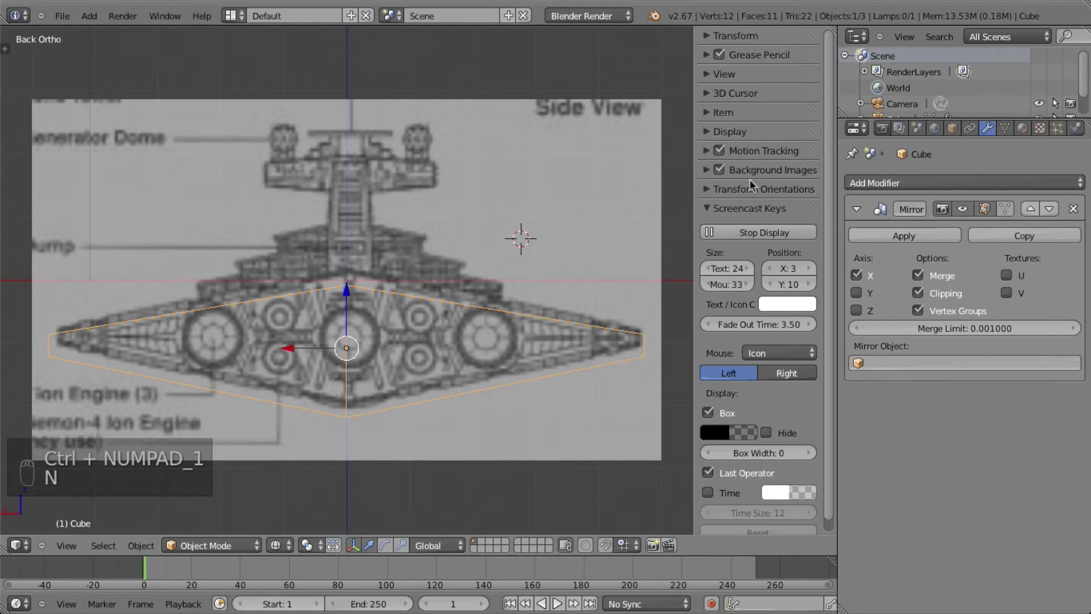
Adjust the Back.png blueprint's X and Y offsets until its hull outline matches the wedge
drag(832, 416, 736, 417)
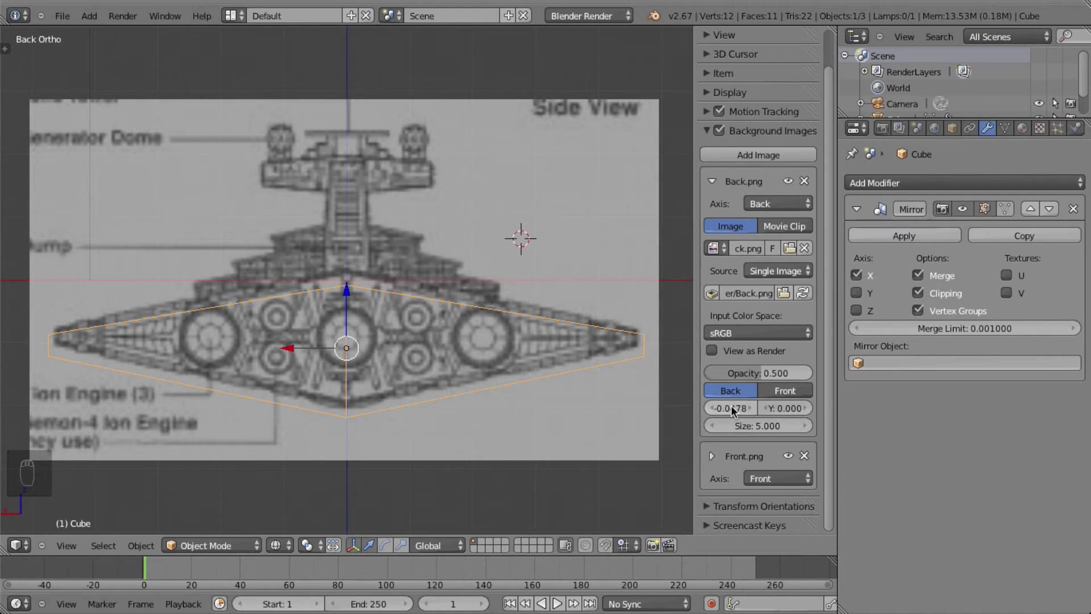
click(784, 416)
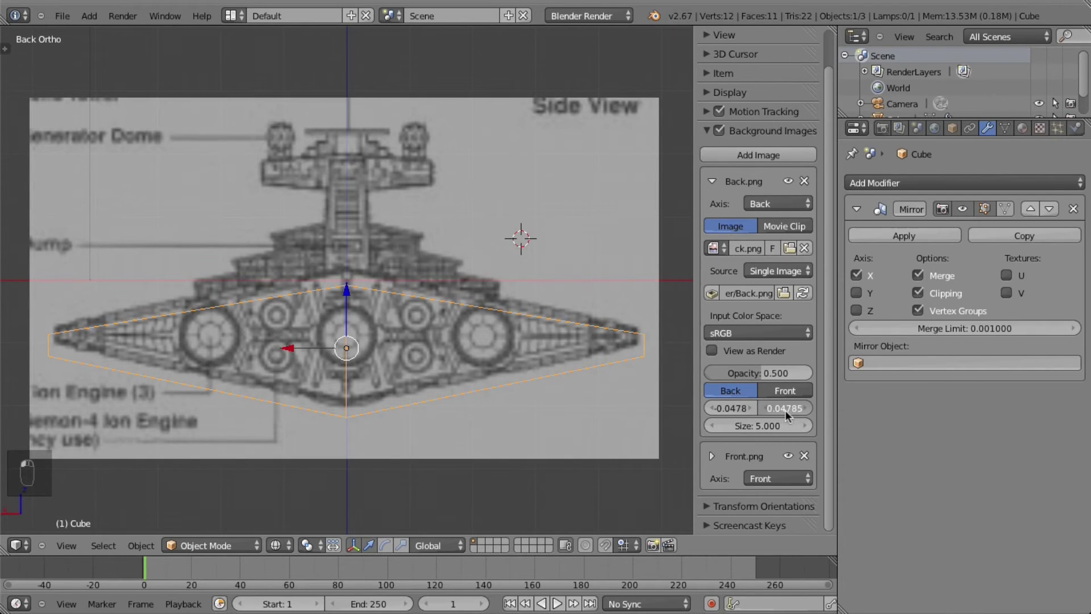
middle_click(779, 417)
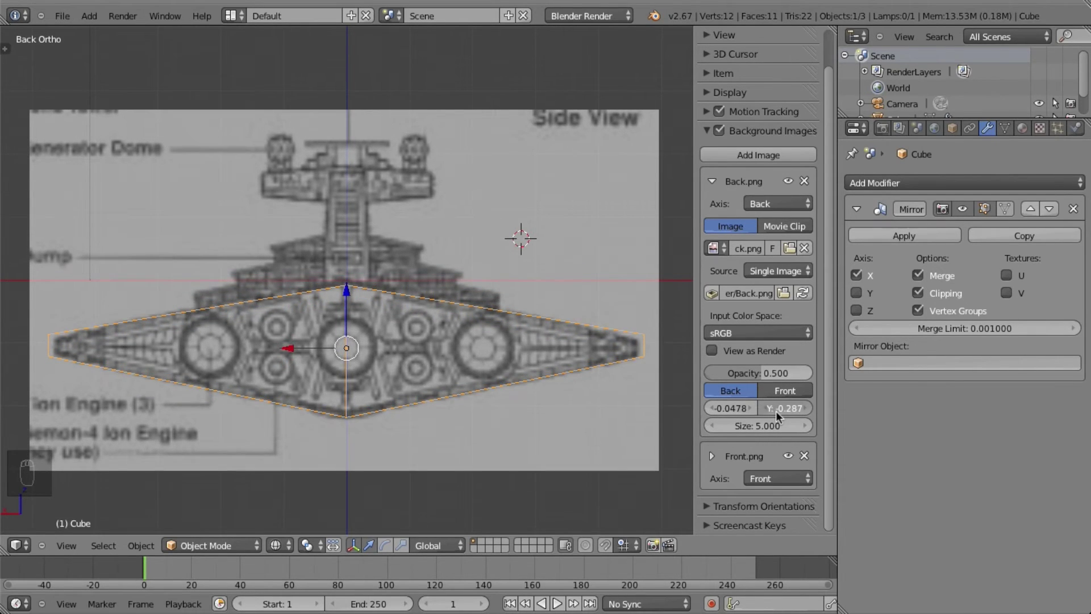
drag(789, 414, 805, 413)
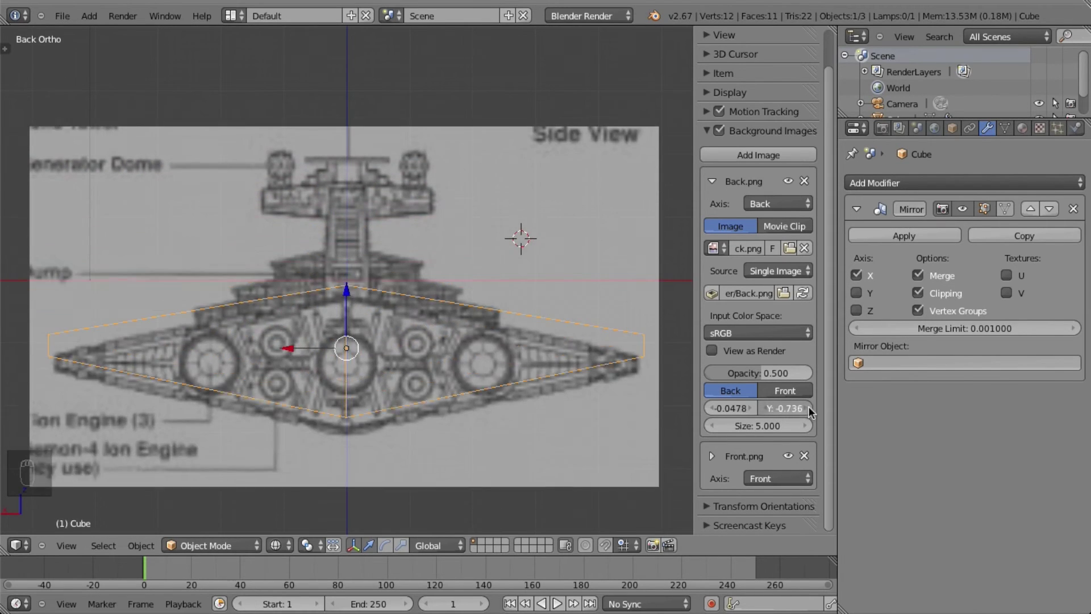
middle_click(812, 413)
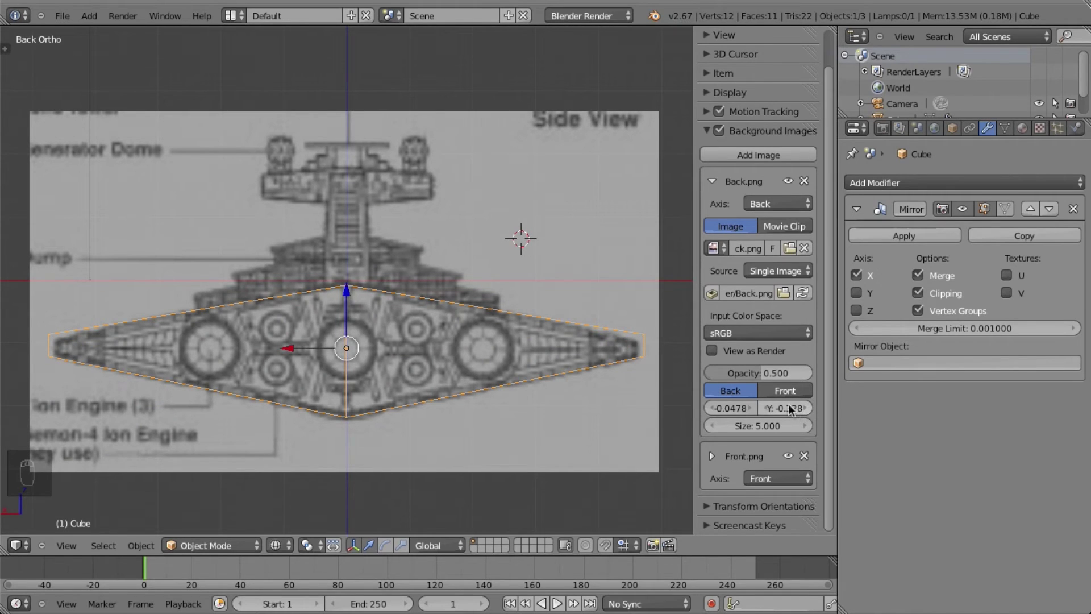
click(784, 412)
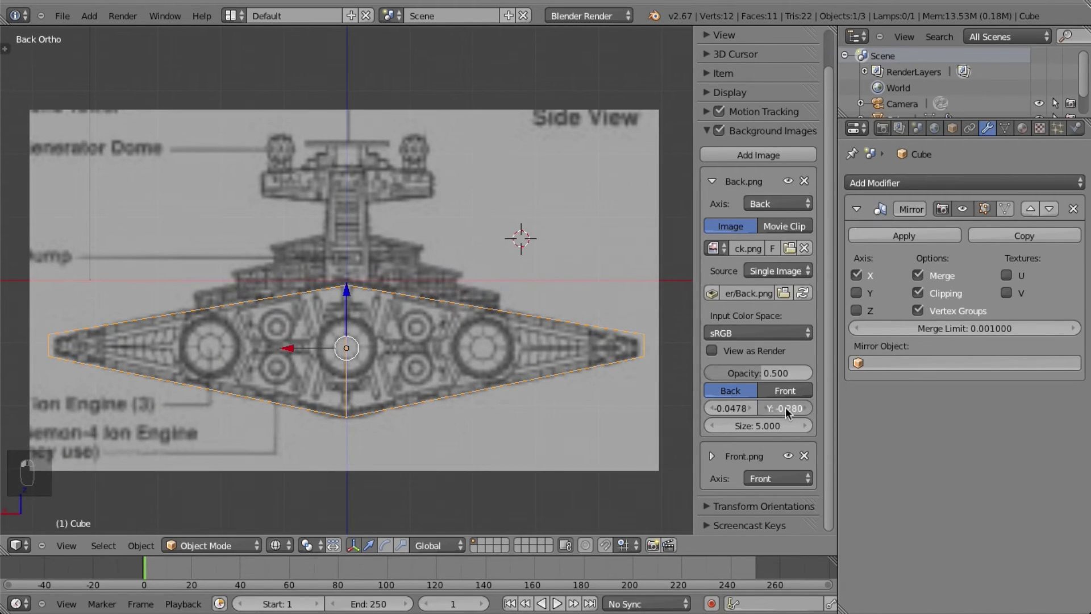
click(748, 414)
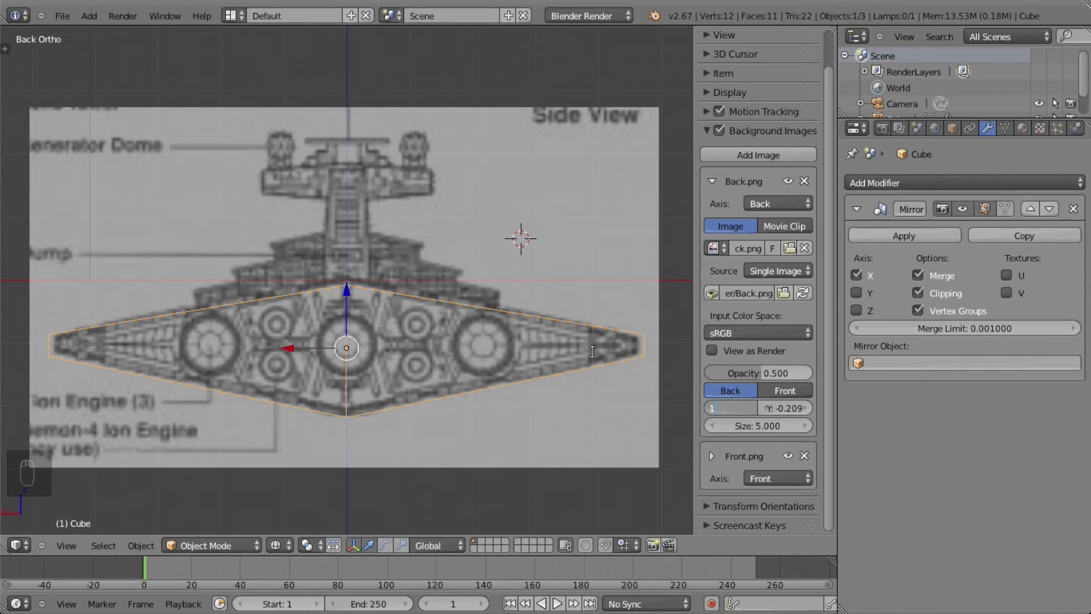
Hide the settings panel and add a new mesh cube in front view
key(KP_1)
key(n)
key(a)
drag(444, 277, 418, 272)
key(shift+a)
click(419, 272)
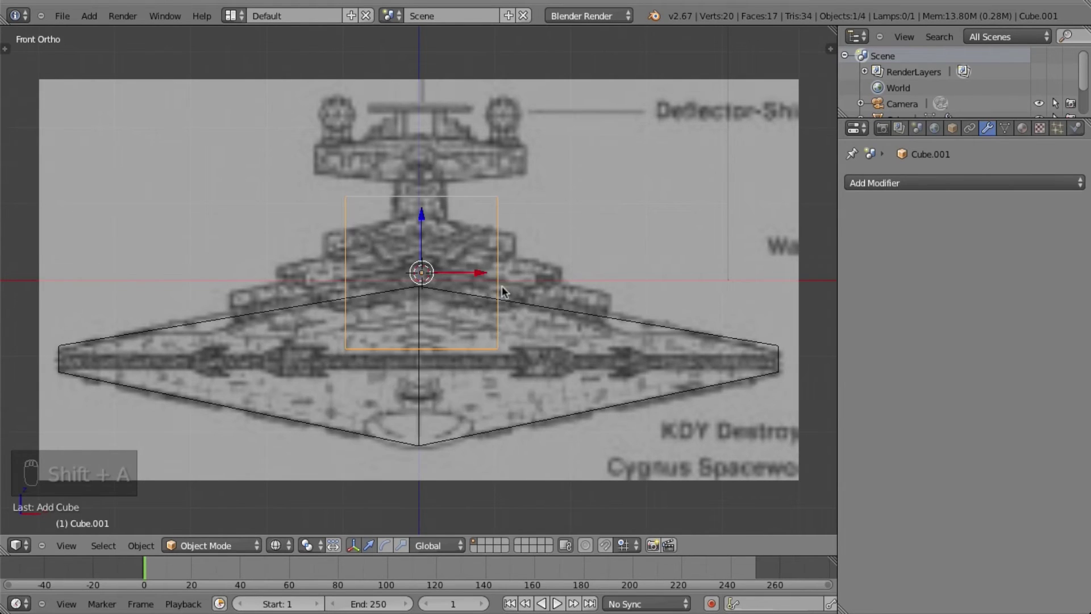
Scale the new cube down to a small block and raise it to the bridge tower's neck
drag(427, 223, 436, 161)
key(s)
drag(456, 209, 424, 167)
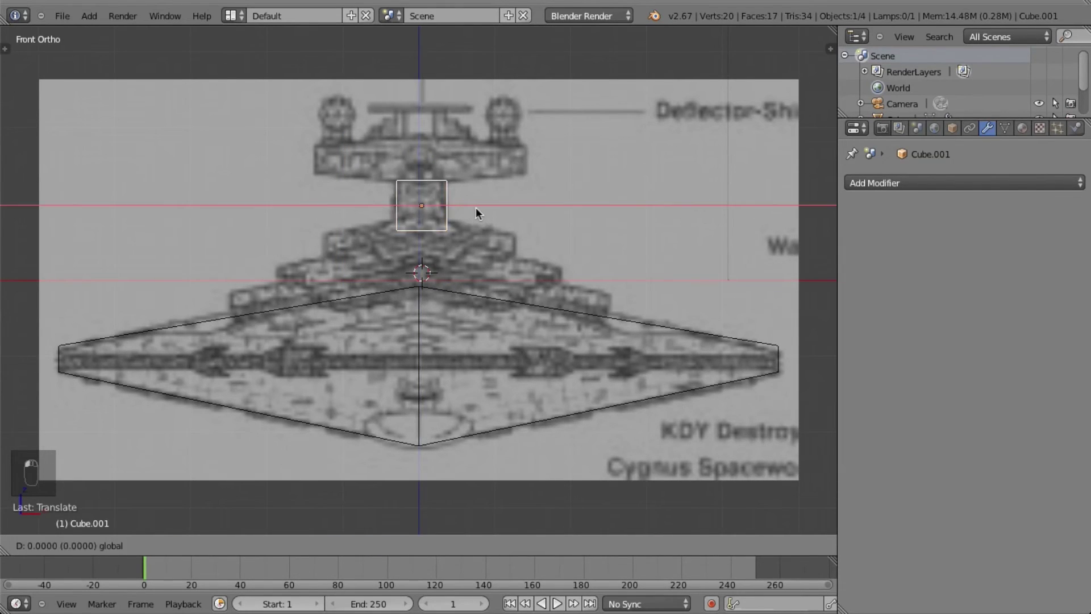
middle_click(560, 308)
key(KP_1)
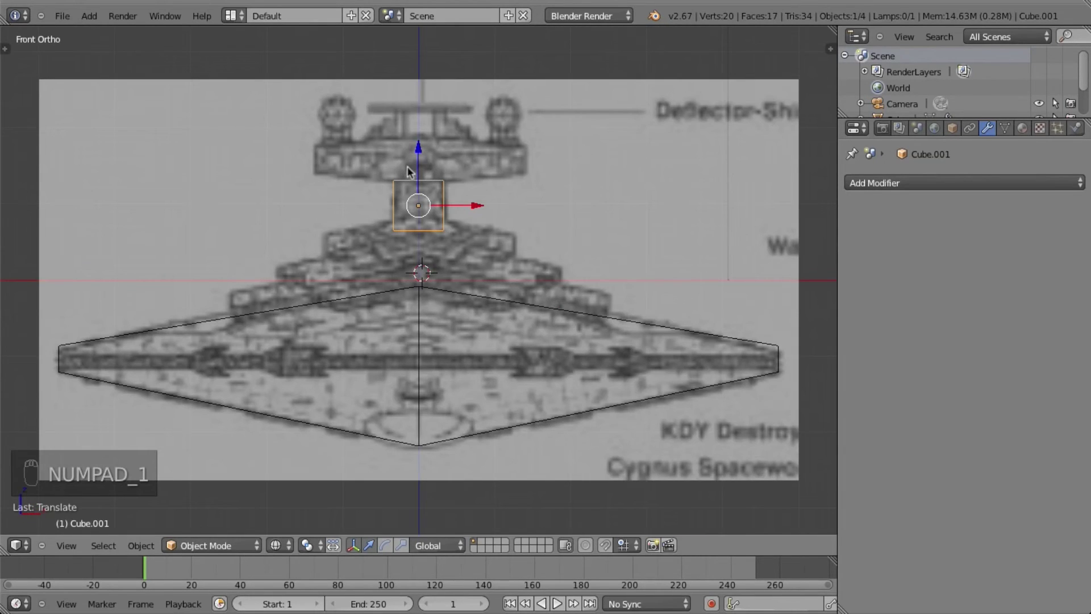
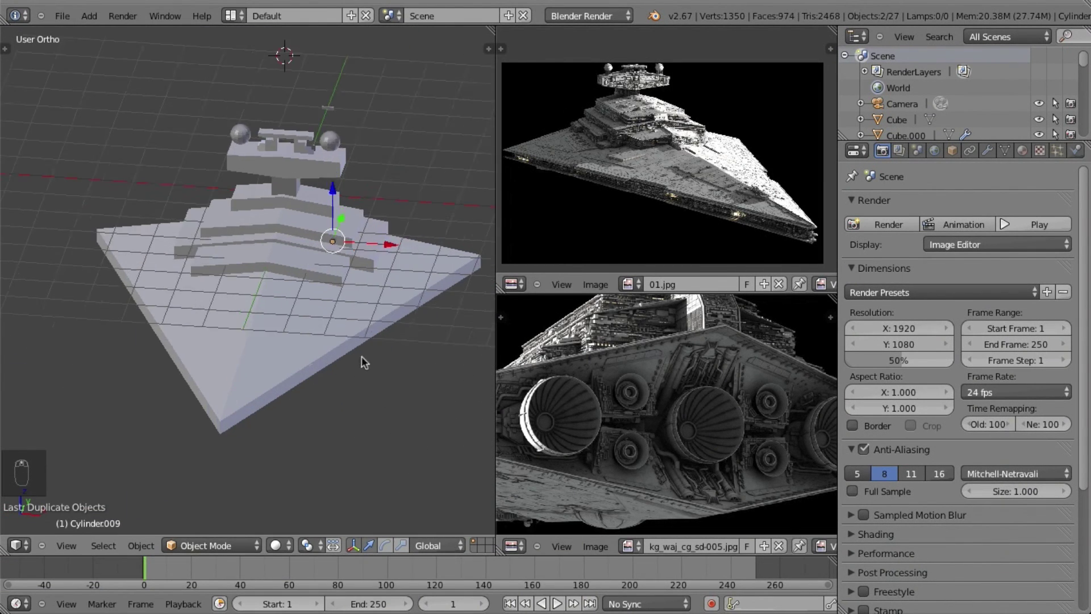
drag(367, 369, 319, 383)
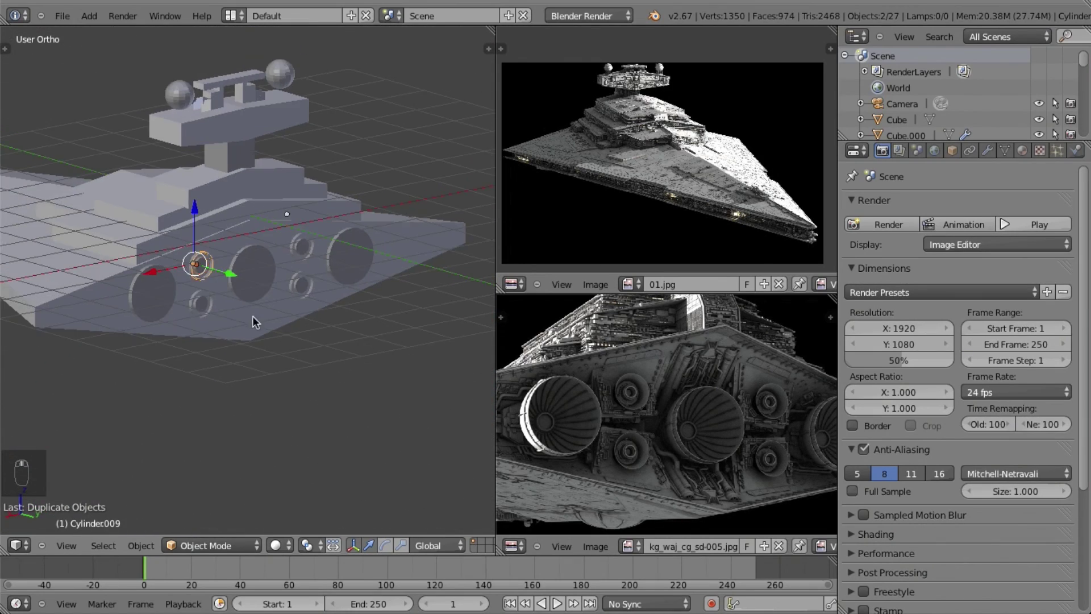
key(z)
drag(107, 216, 204, 336)
key(z)
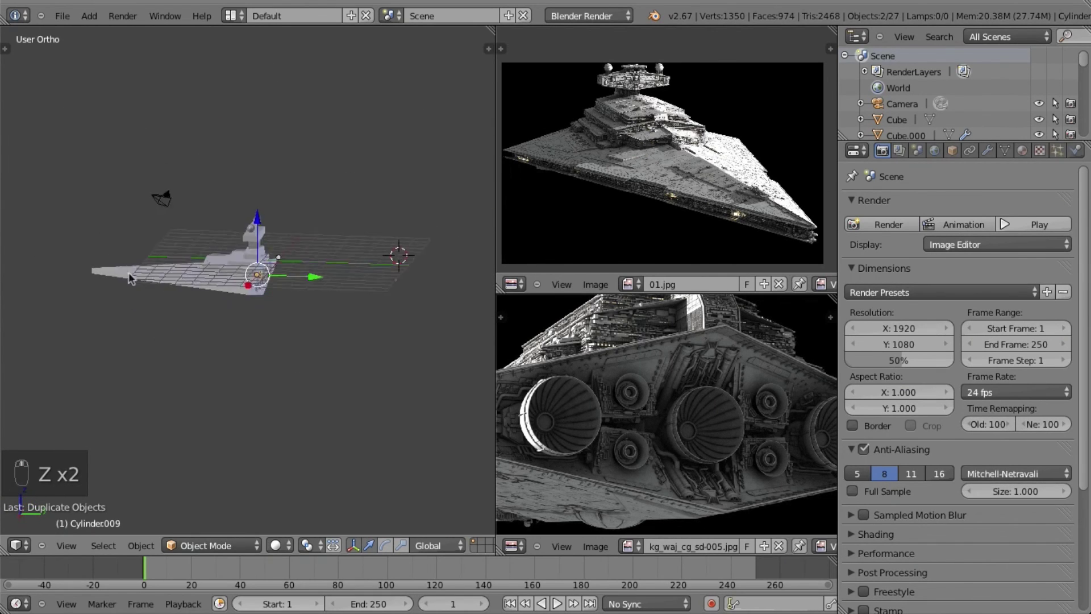
drag(381, 237, 263, 341)
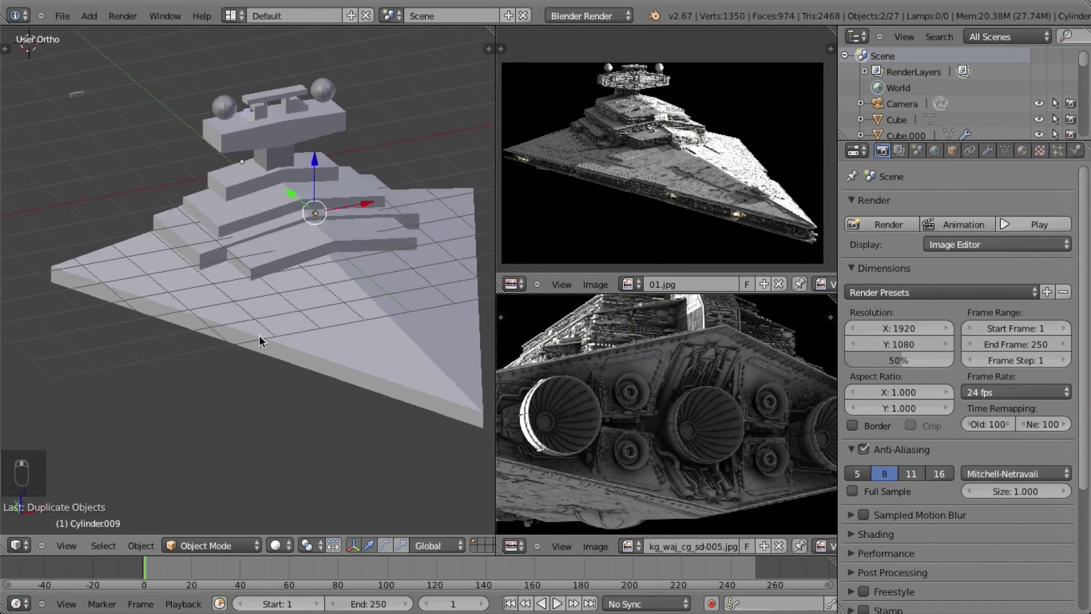